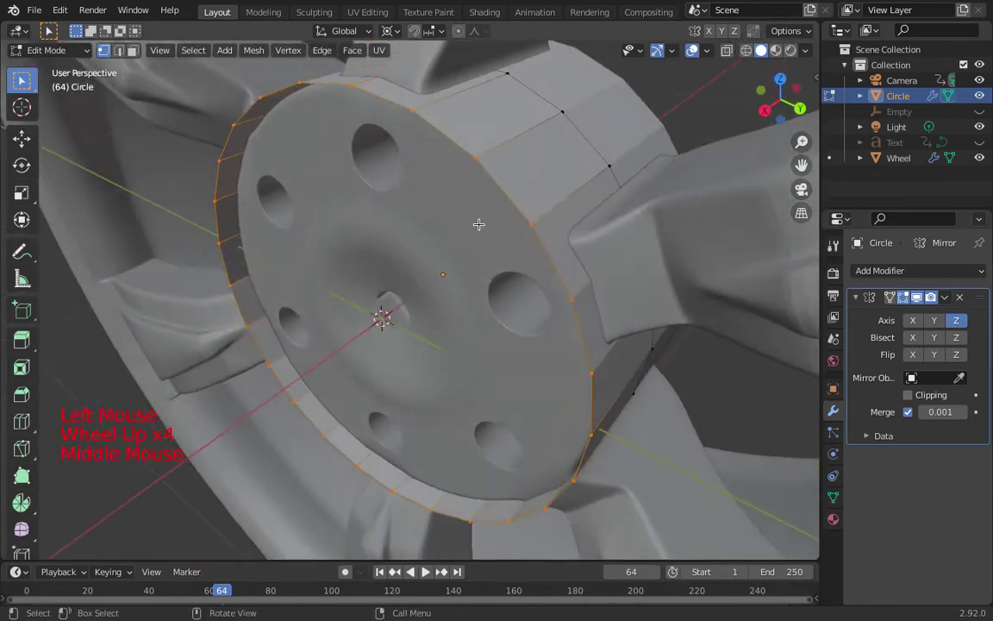
- Select the hub's front rim edge loop in Edit Mode
key("Tab")
key("Tab")
key("a")
key("a")
key("2")
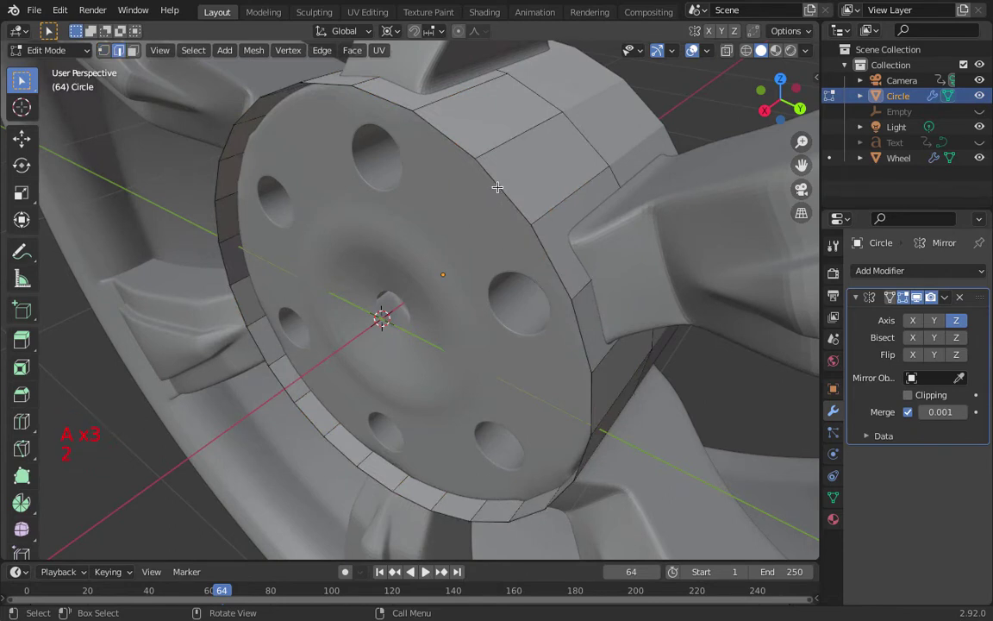
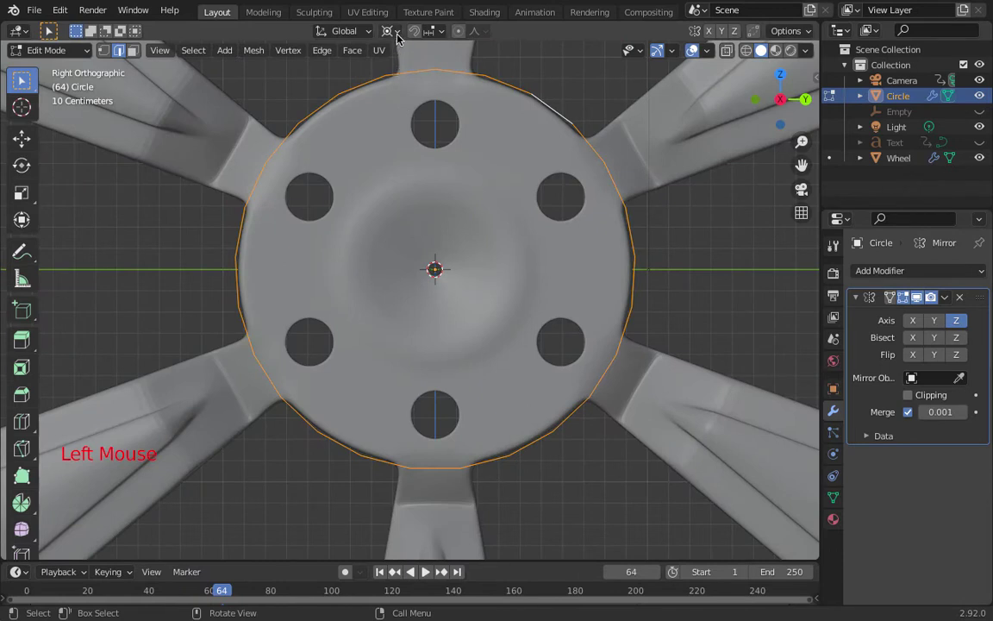
- Bring up the Transform Pivot Point choices and start shrinking the rim toward the centre
left_click(400, 33)
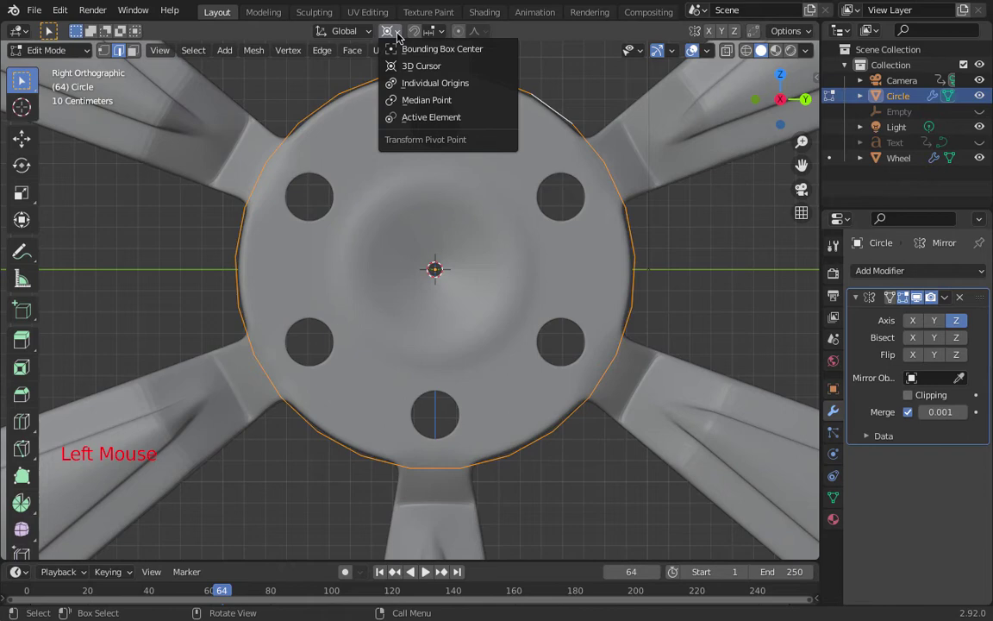
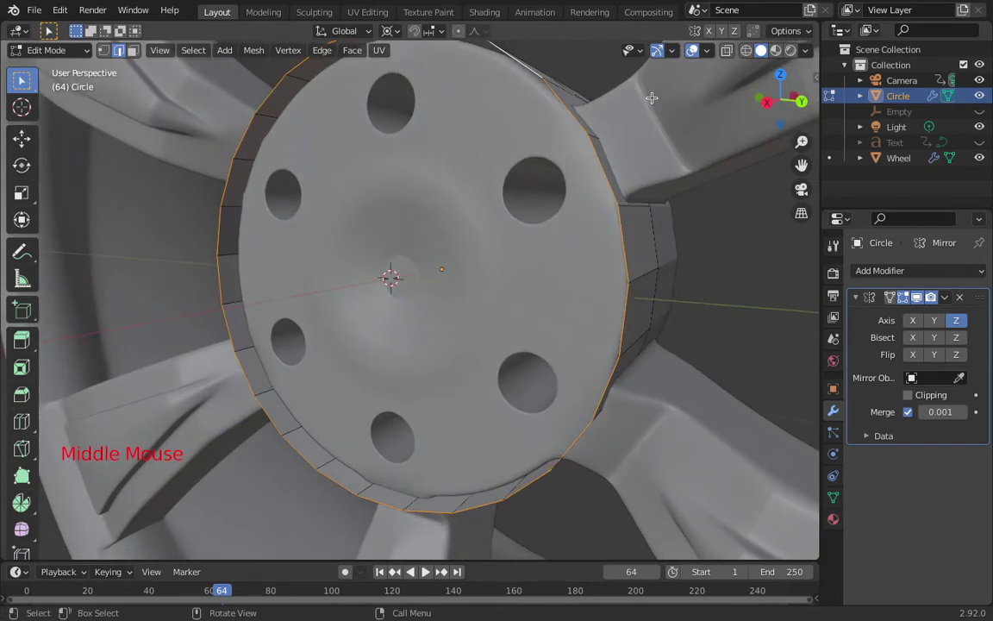
key("e")
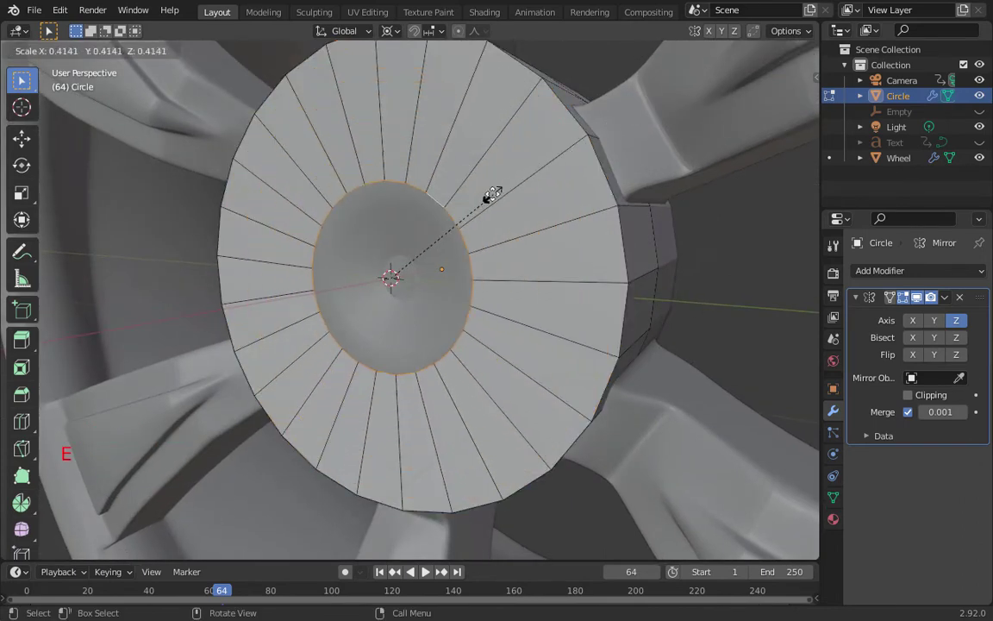
middle_click(471, 157)
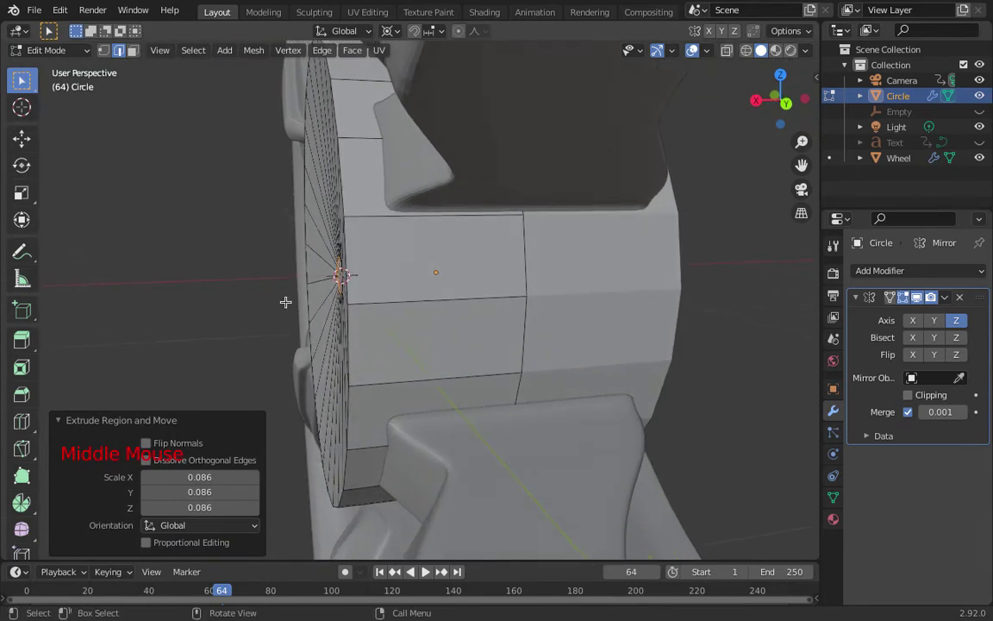
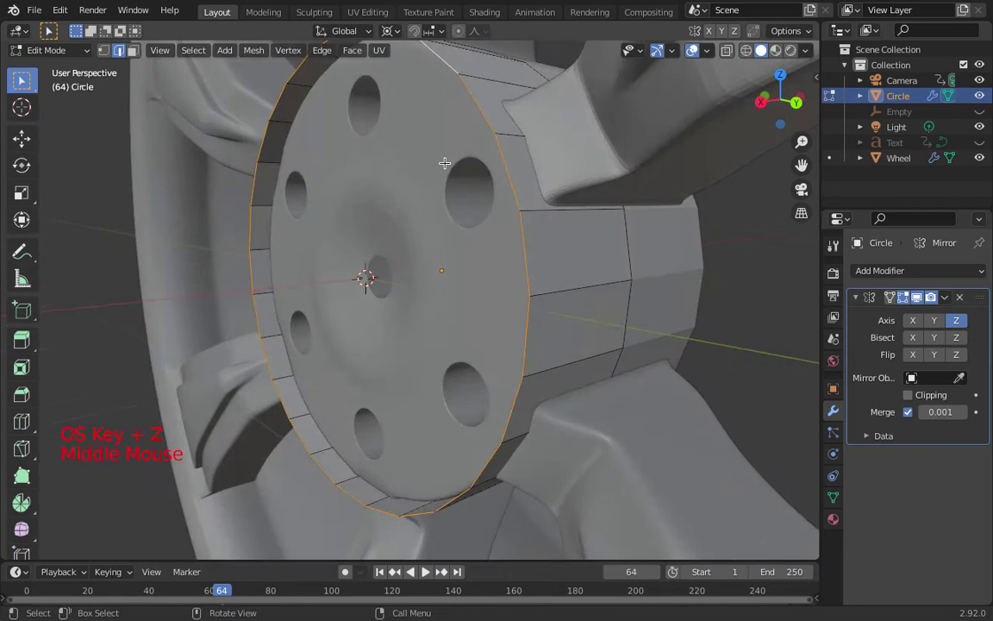
- Set the pivot to Active Element and extrude the front rim, scaling it into a small central ring
left_click(397, 33)
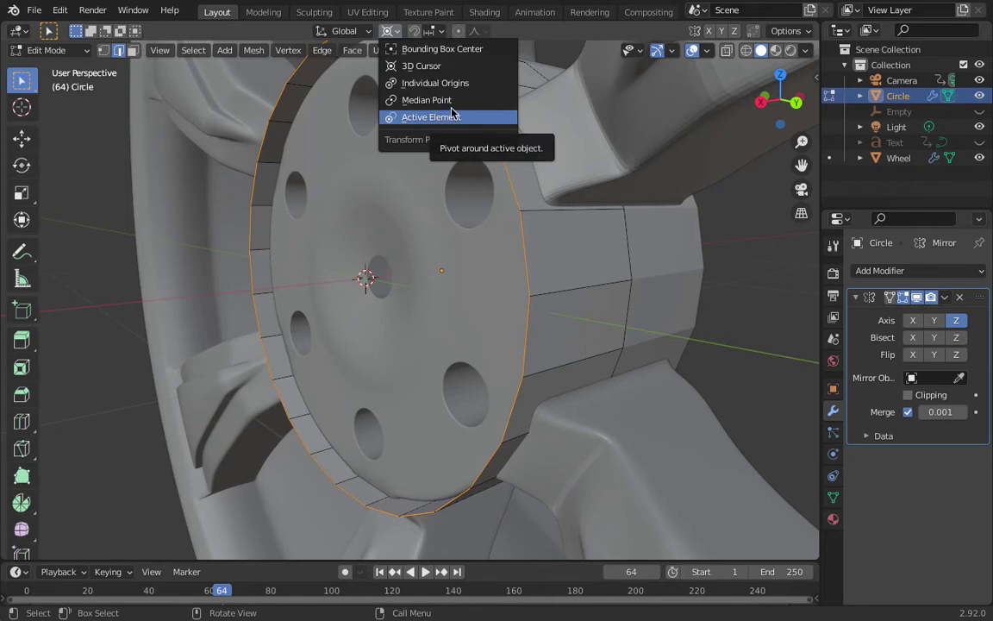
middle_click(509, 133)
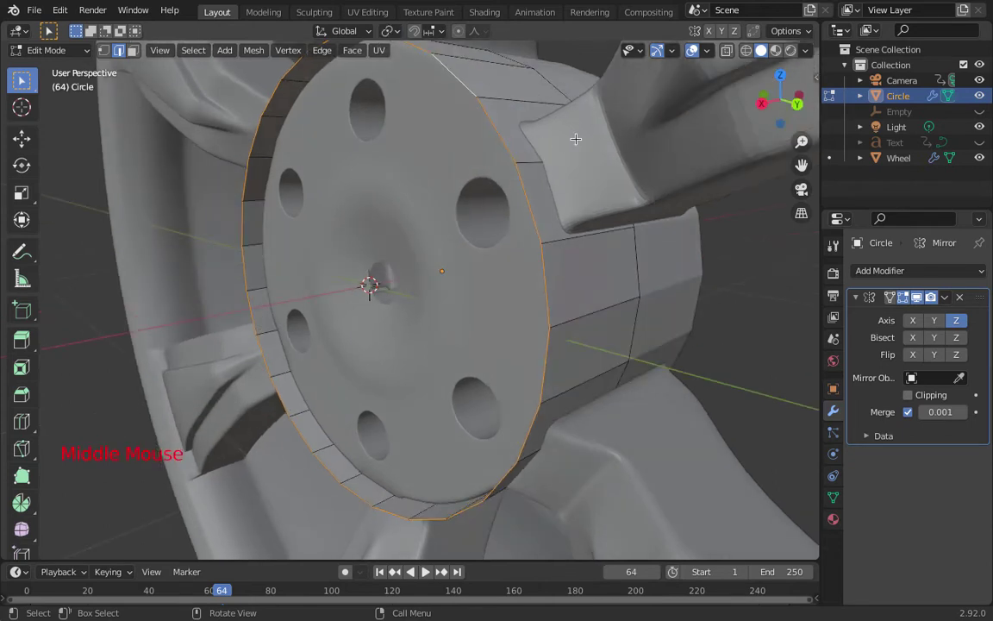
key("s")
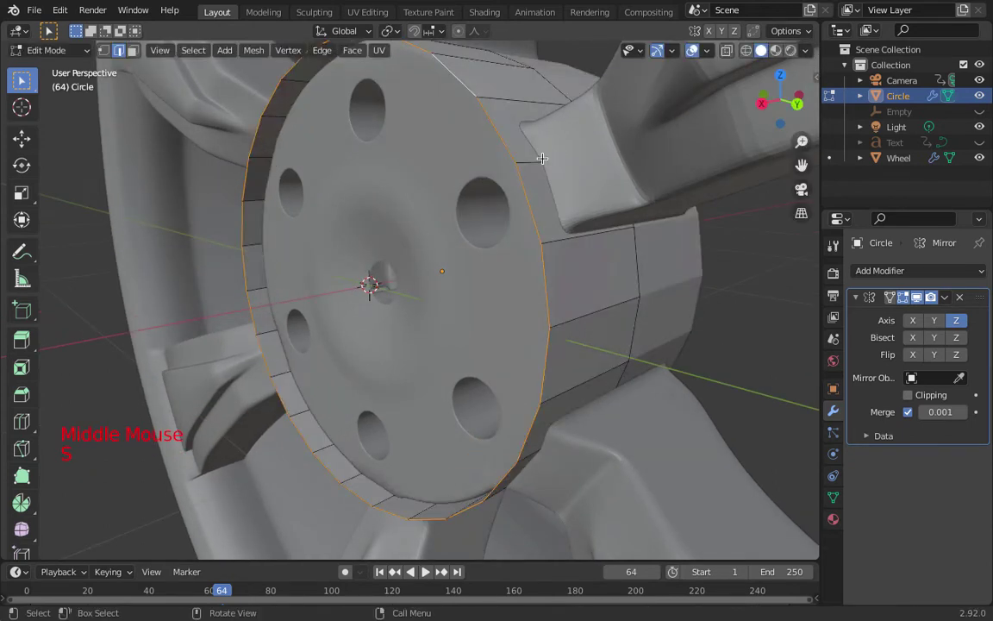
key("e")
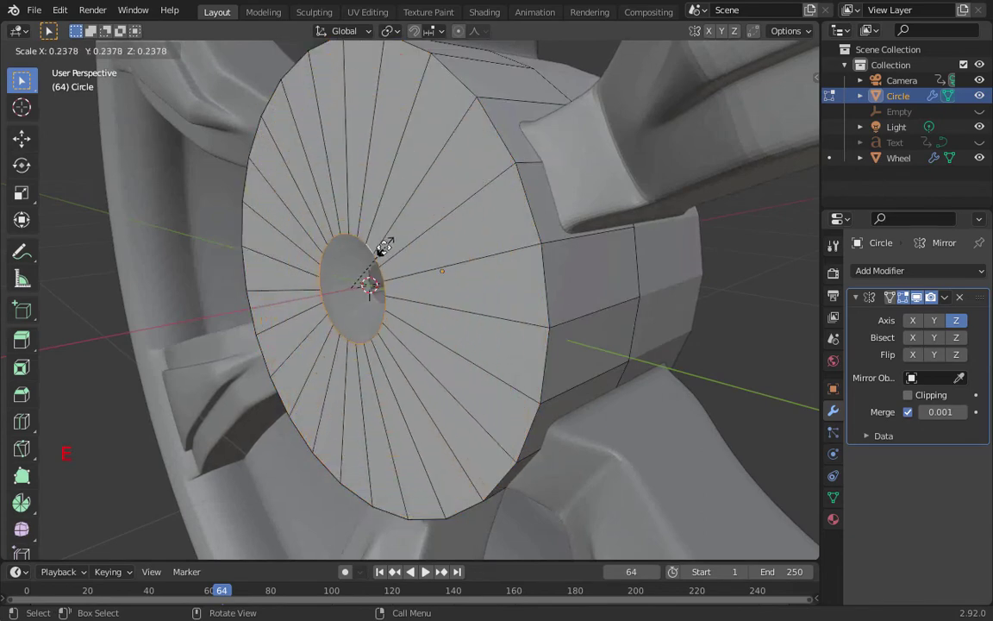
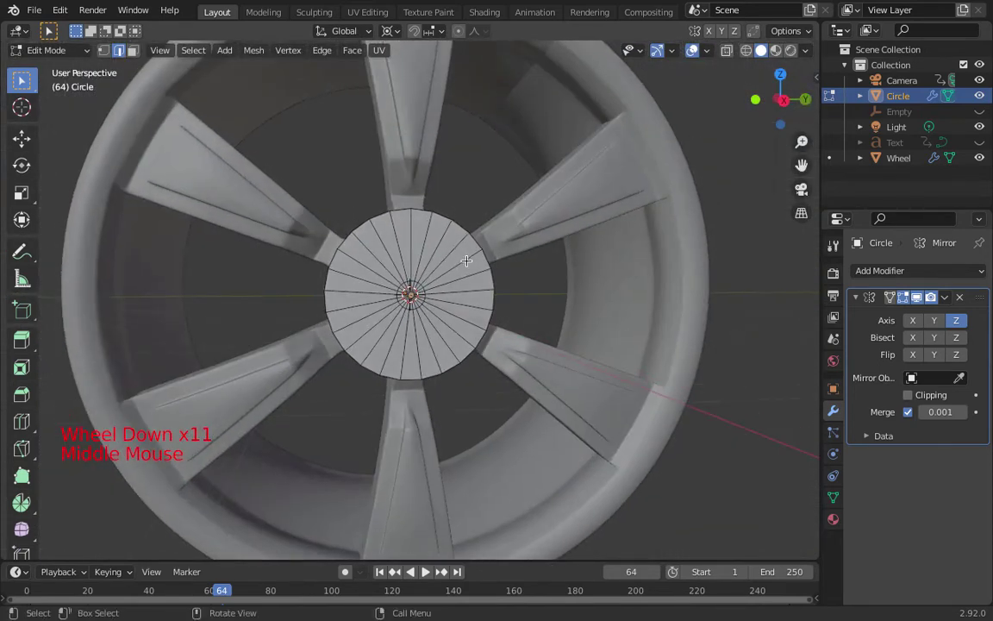
- Enable X-Ray and add two Ctrl+R edge rings across the hub face over the bolt holes
scroll("up", 3)
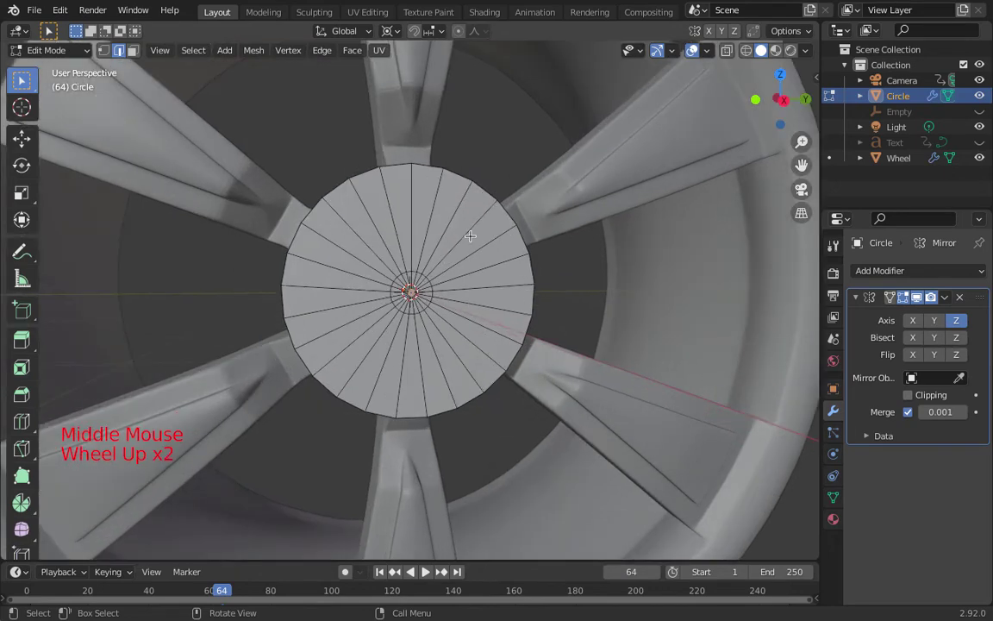
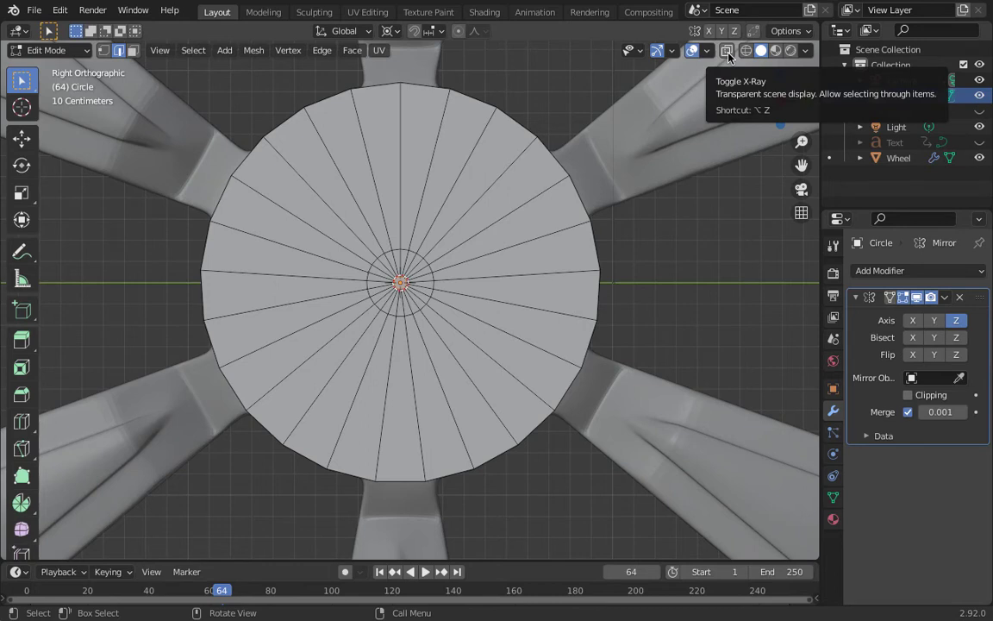
left_click(730, 51)
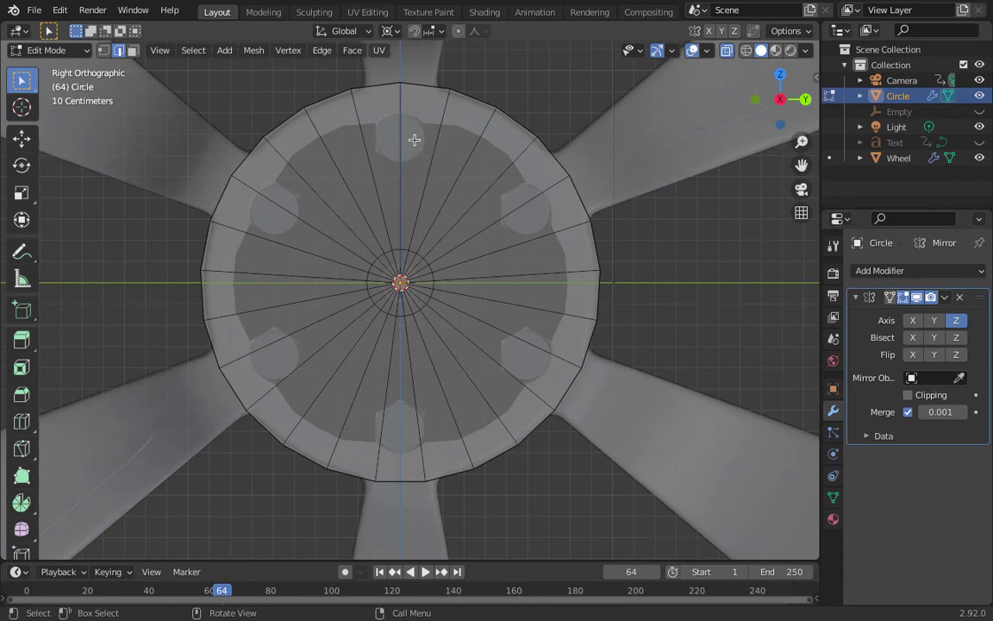
key("ctrl+r")
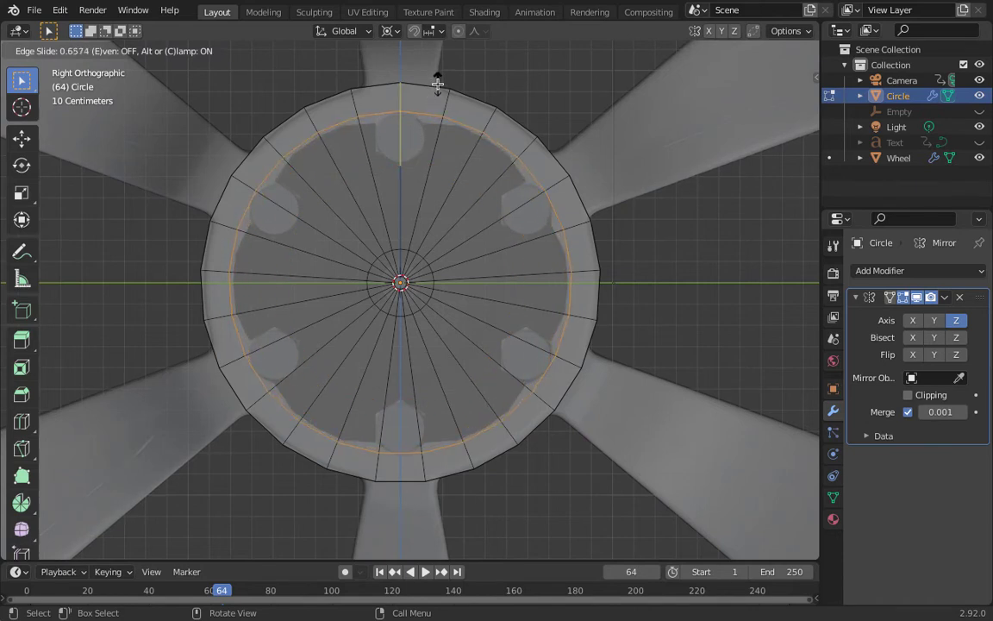
key("ctrl+r")
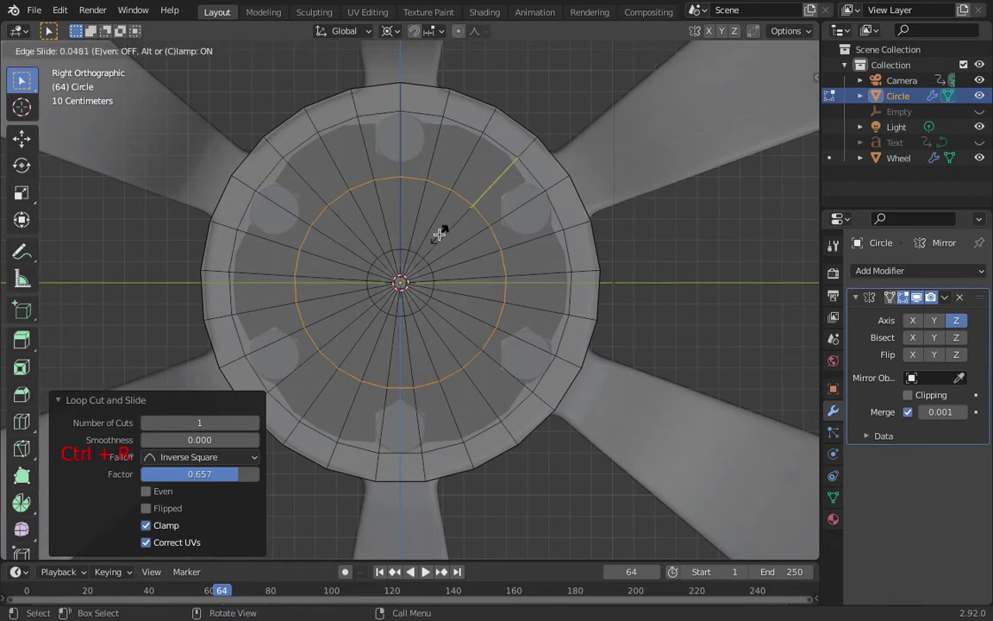
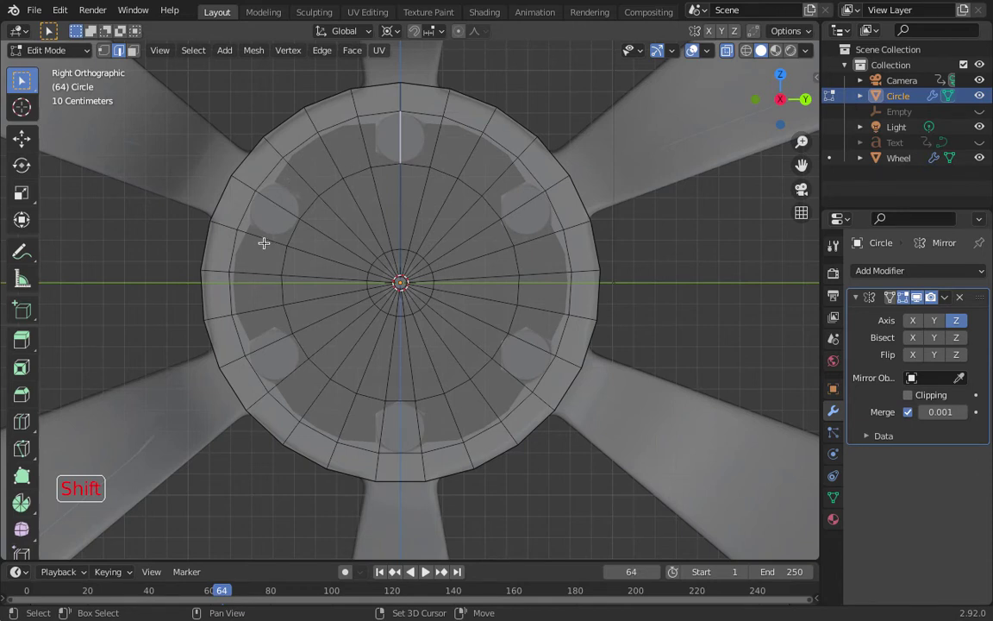
- Select the radial edges sitting over each bolt hole position
left_click(266, 237)
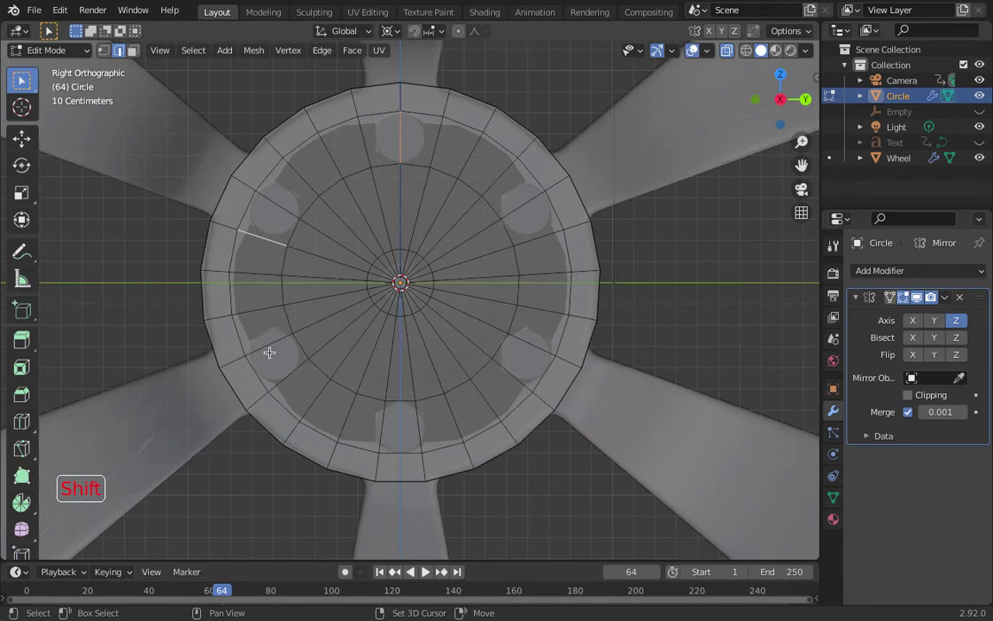
left_click(315, 396)
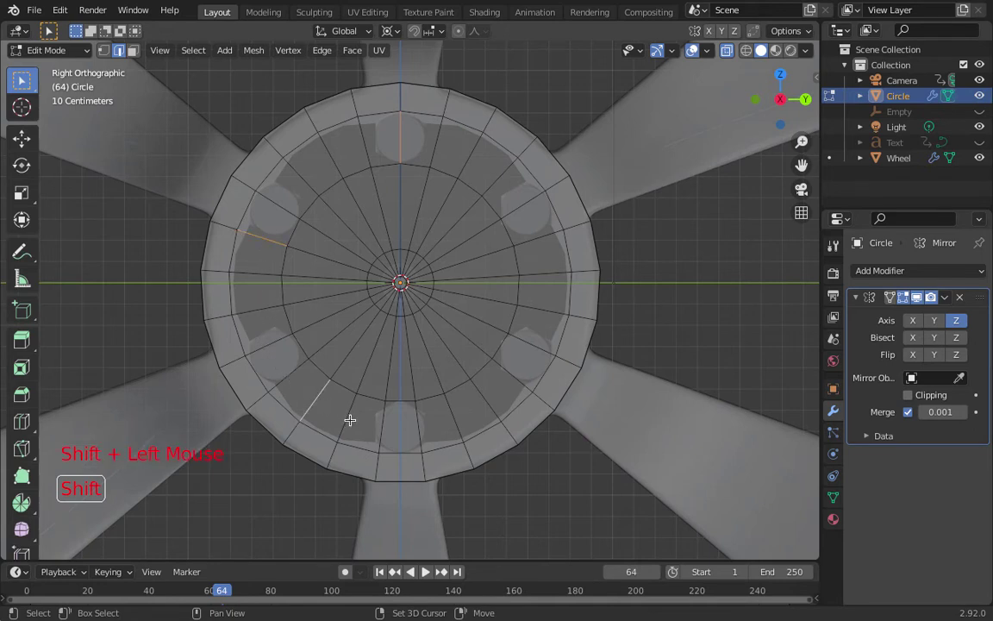
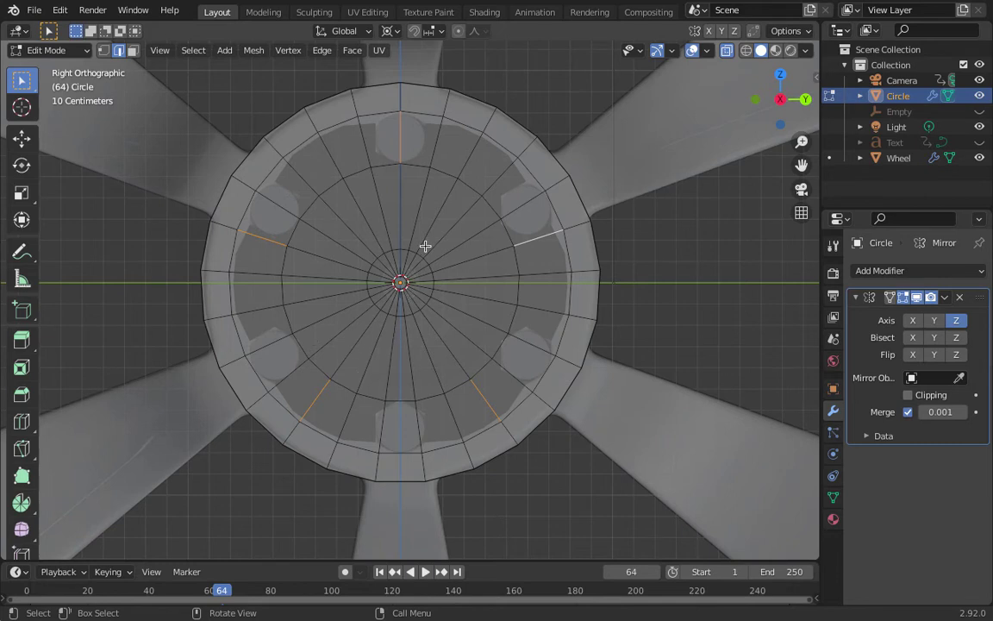
key("z")
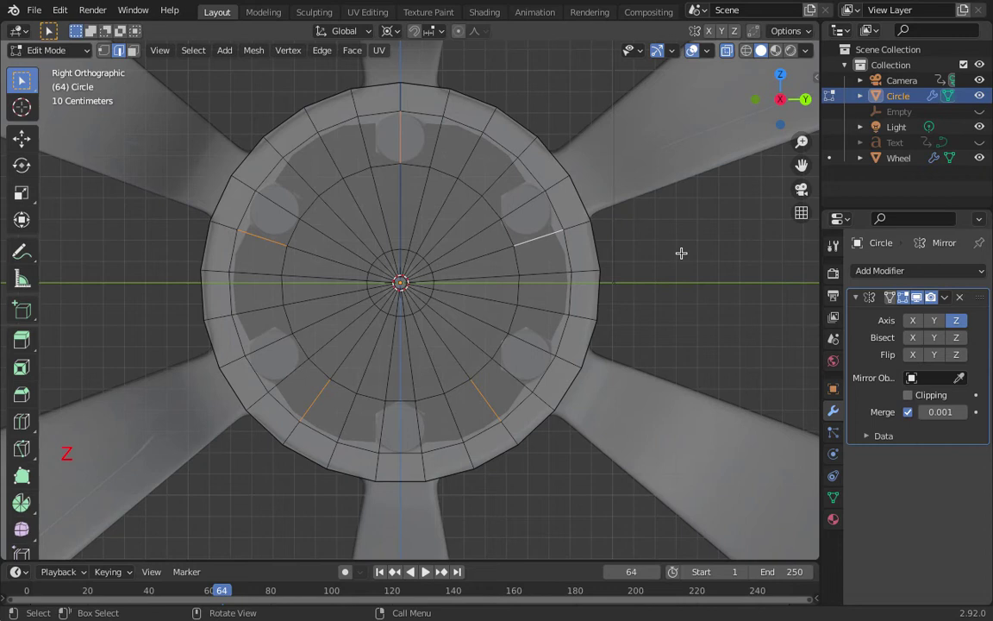
key("x")
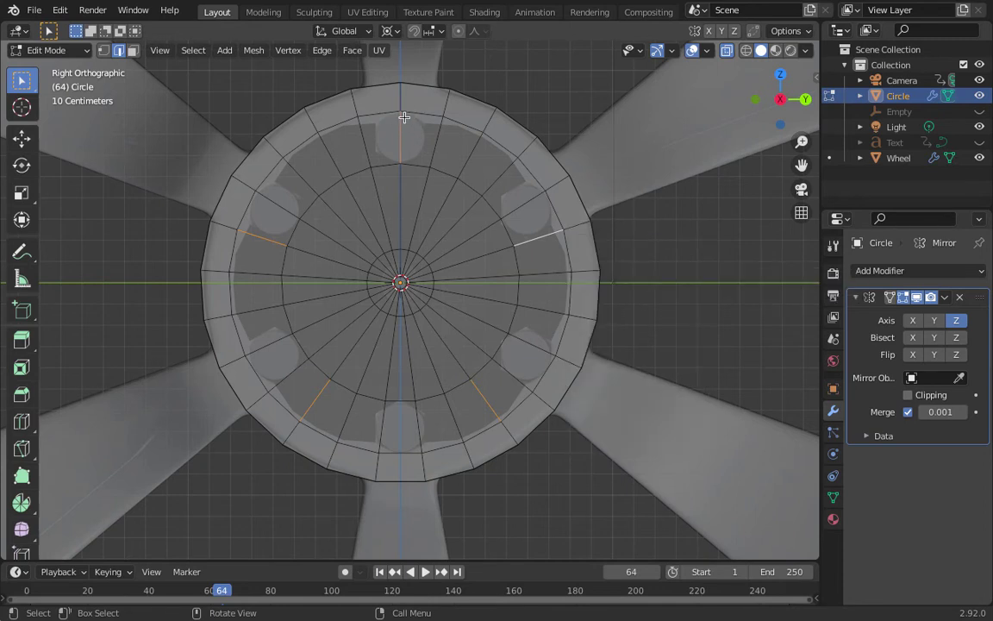
- Delete the selected edges' vertices to open holes at the bolt positions
key("x")
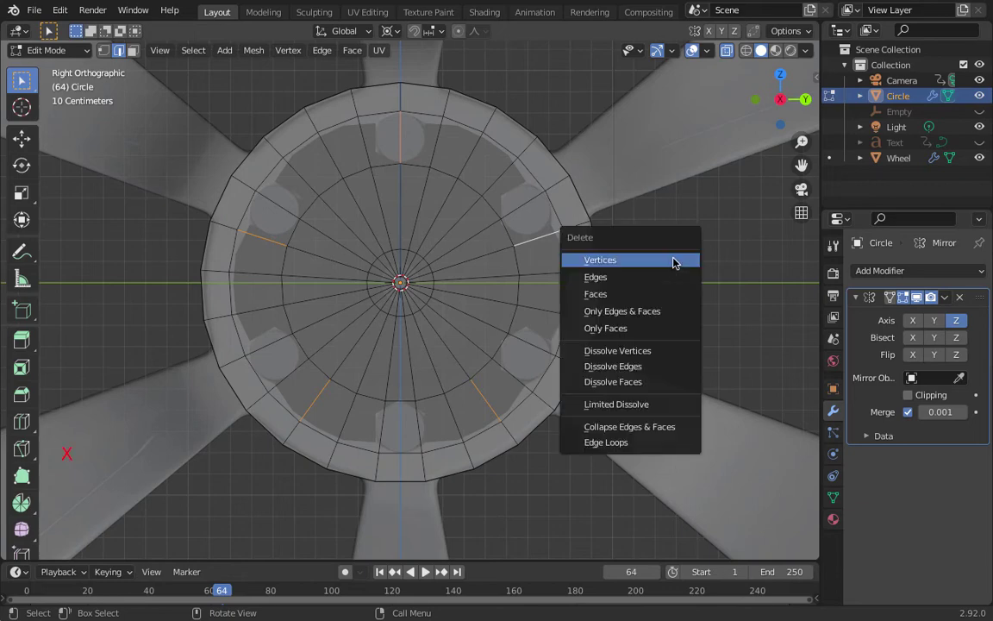
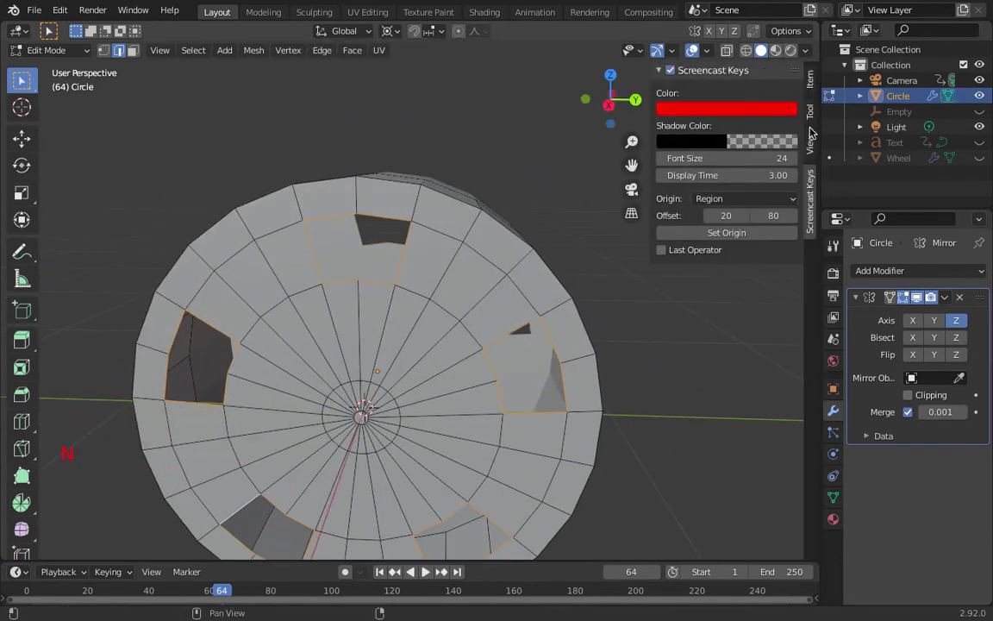
- Browse the N-panel tabs and show the LoopTools panel in the Edit tab
left_click(817, 153)
left_click(811, 121)
left_click(812, 91)
left_click(812, 113)
left_click(811, 151)
left_click(819, 191)
left_click(816, 77)
left_click(63, 17)
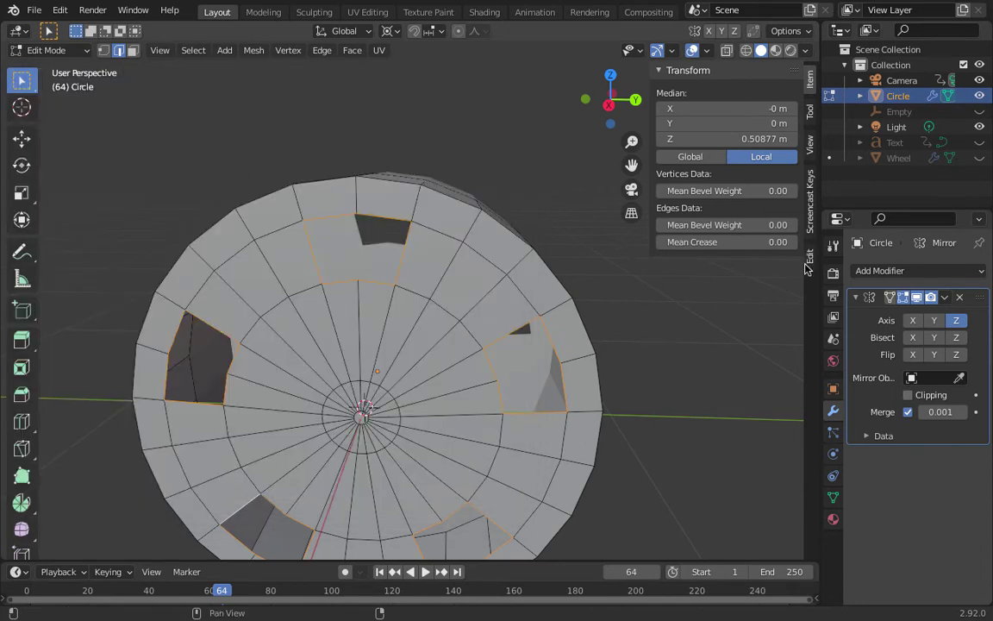
- Run LoopTools Circle on the bolt hole border loops to make them evenly rounded
left_click(817, 258)
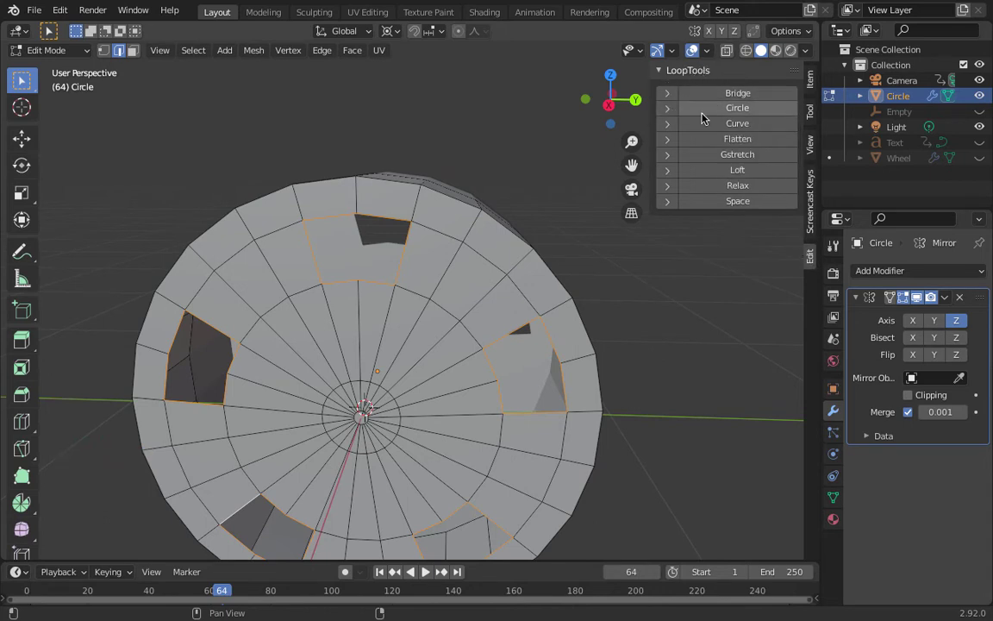
left_click(677, 119)
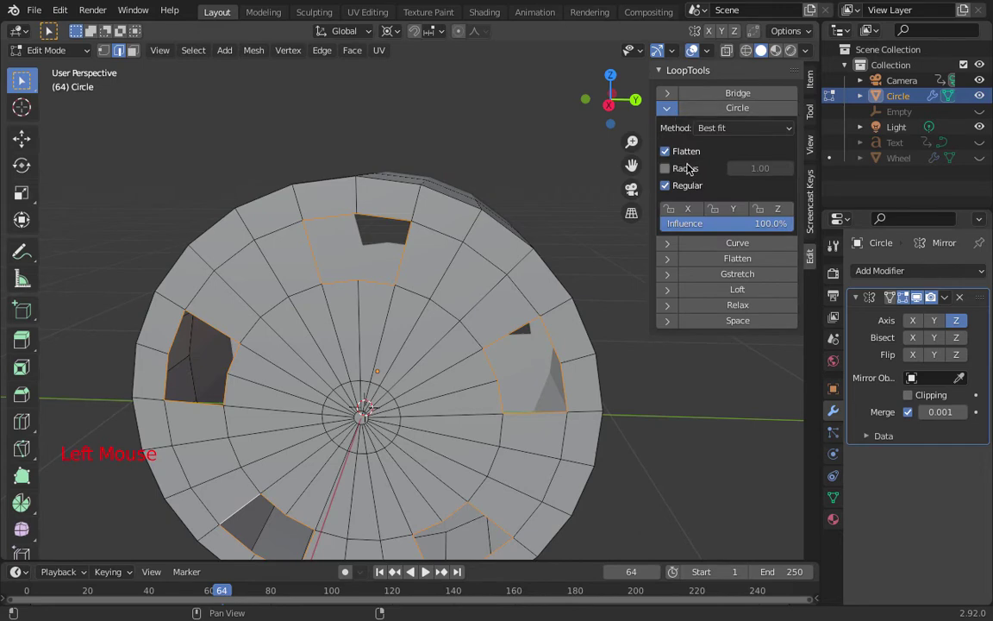
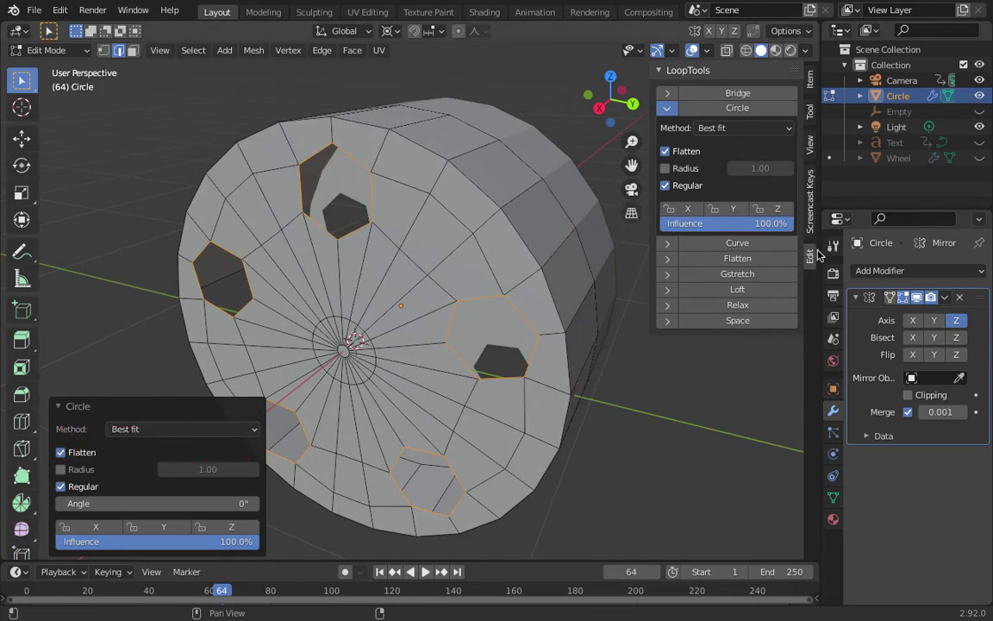
left_click(817, 263)
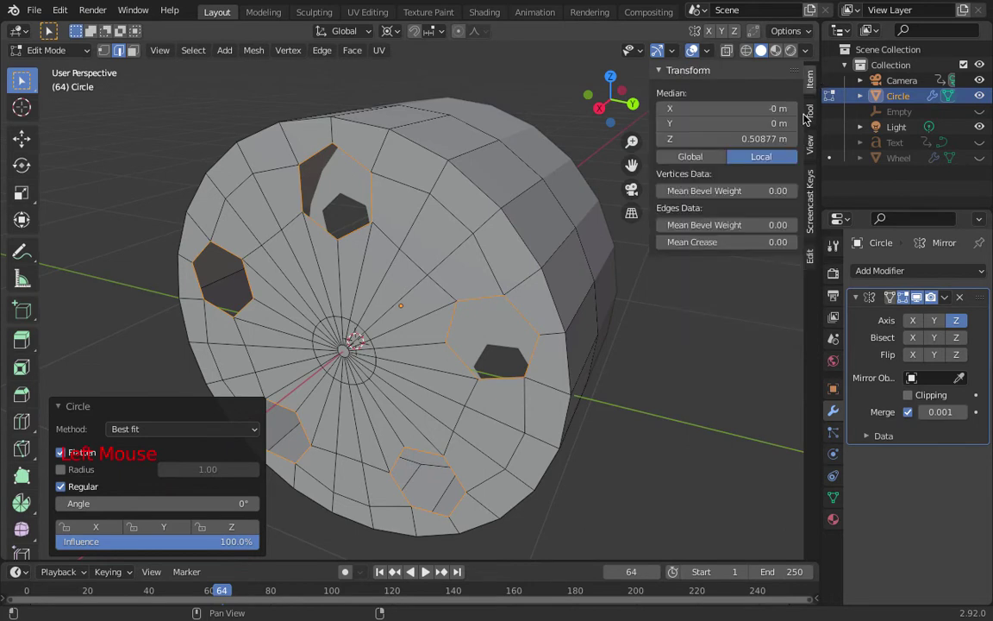
left_click(812, 155)
left_click(812, 121)
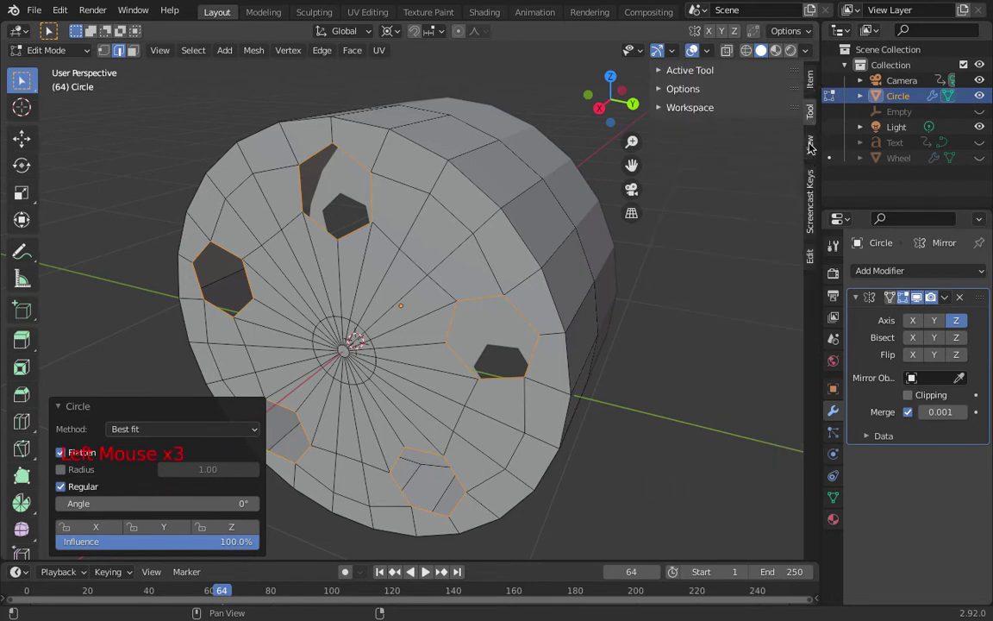
- Set Mean Crease to 0.40 on the bolt hole edge loops in the Item tab
left_click(811, 157)
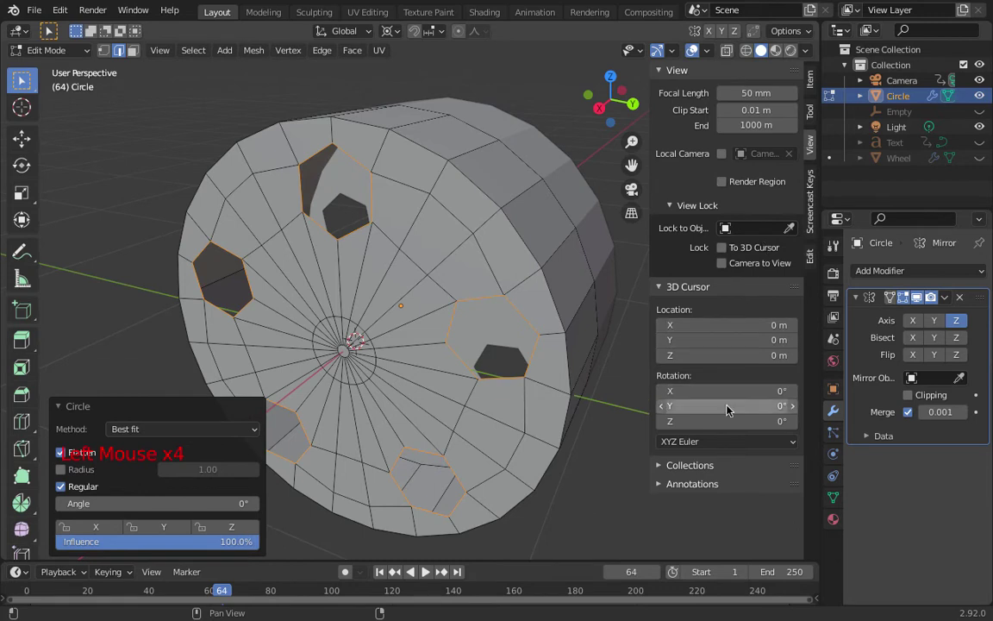
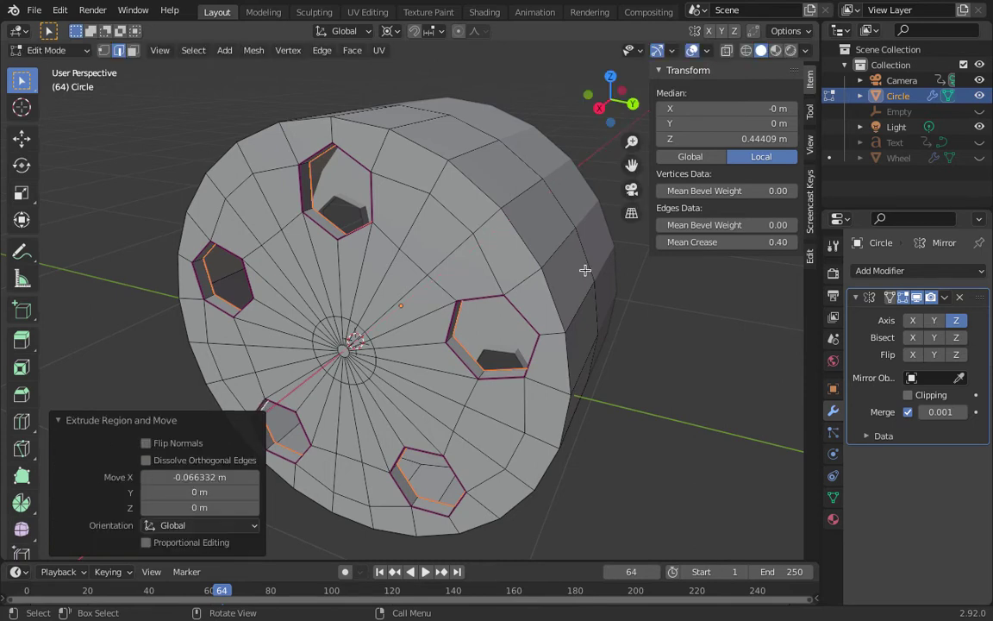
- Enable Clipping in the Mirror modifier and push the bolt hole faces inward into the hub
key("e")
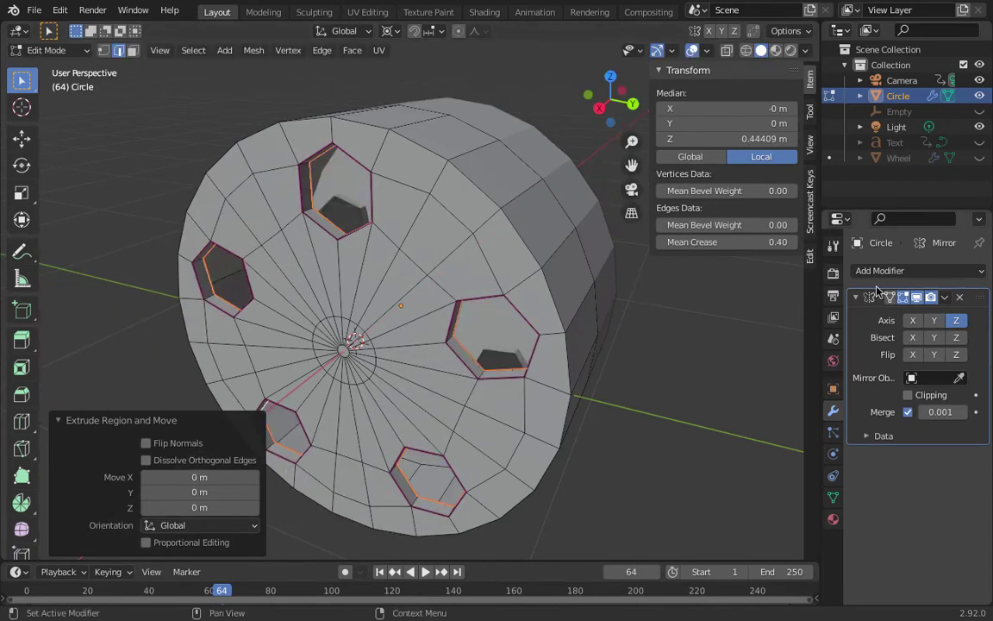
left_click(910, 396)
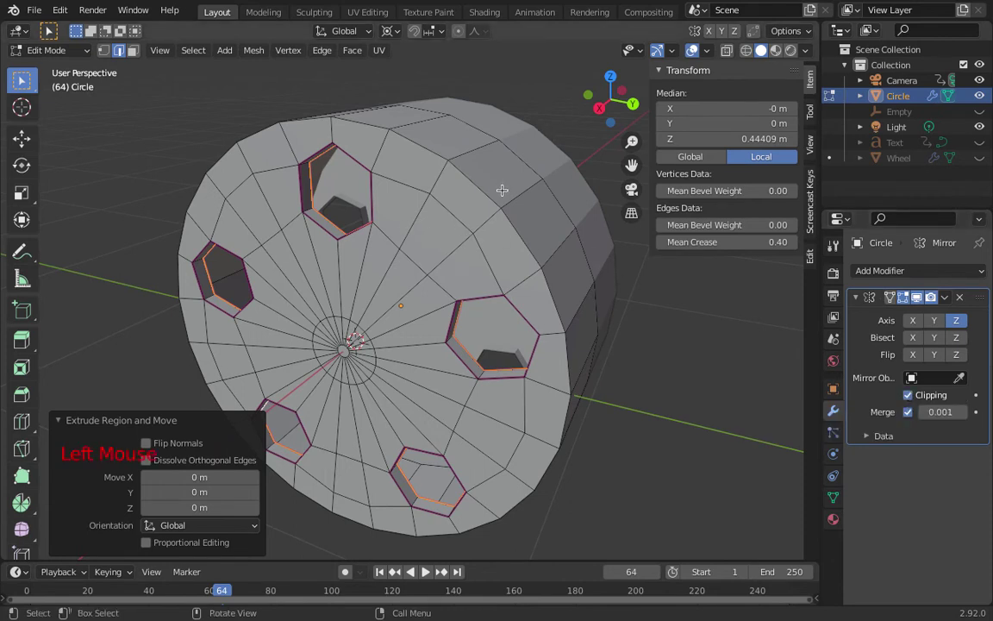
key("e")
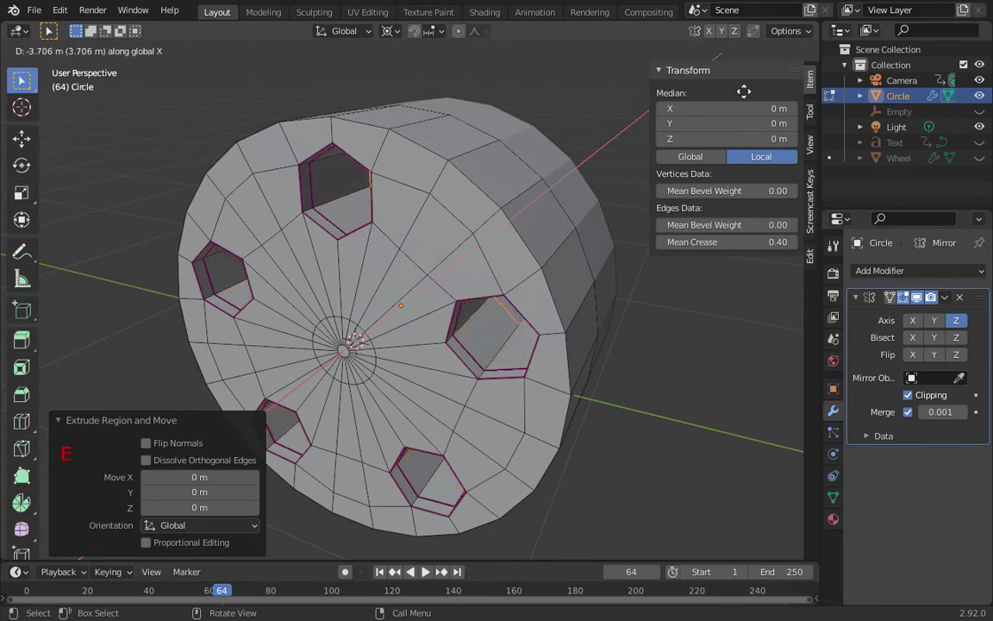
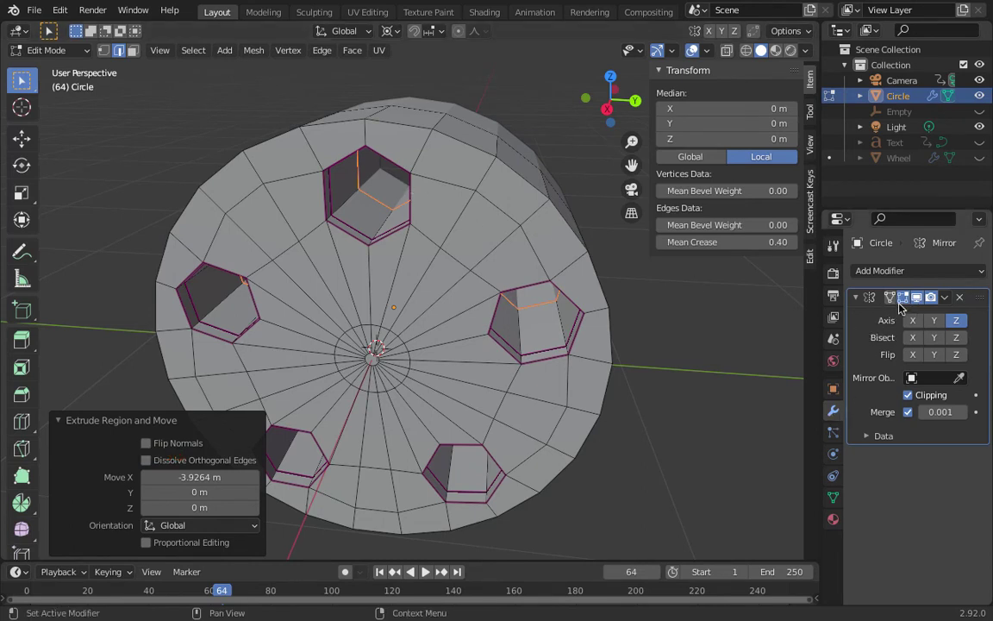
- Add a Subdivision Surface modifier to the hub and nudge an edge loop along X
left_click(862, 303)
left_click(869, 274)
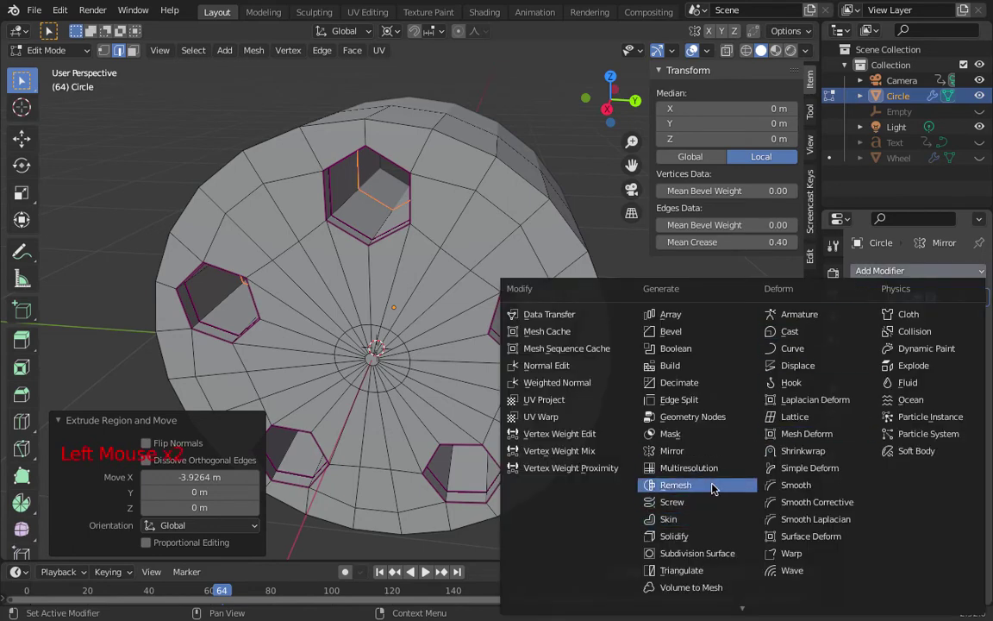
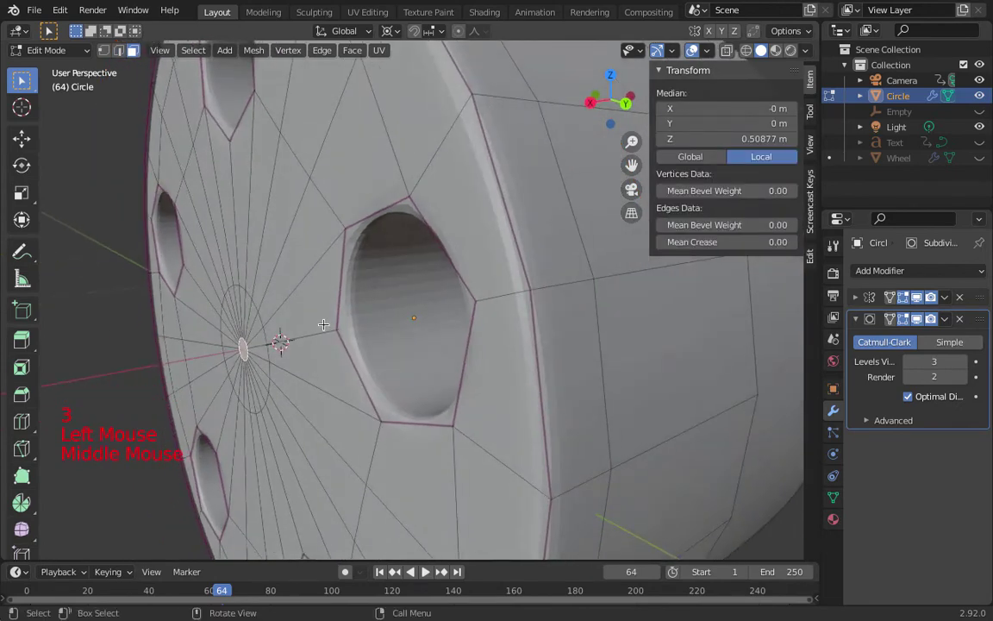
key("g")
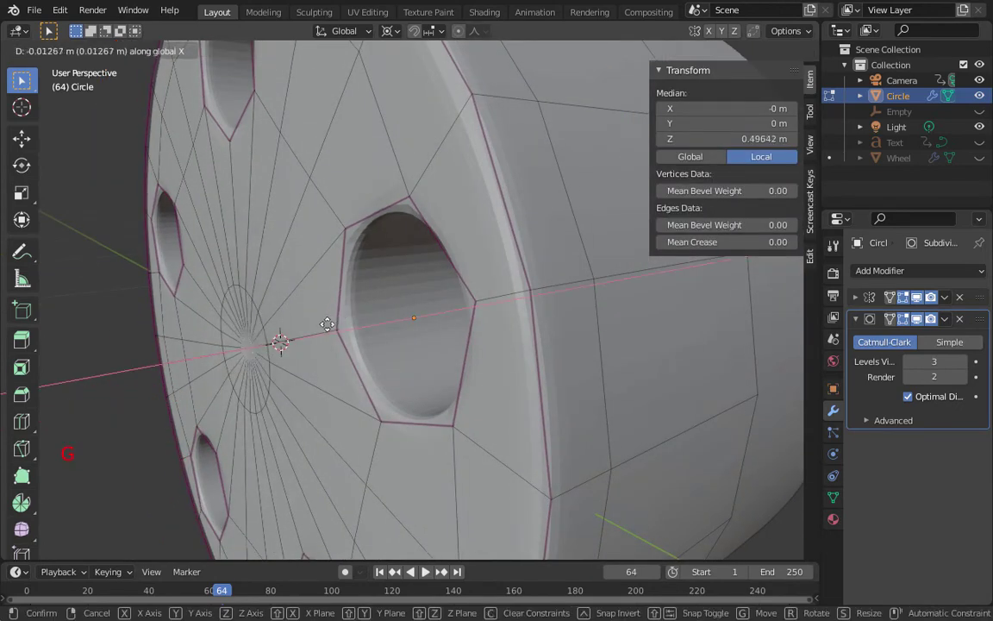
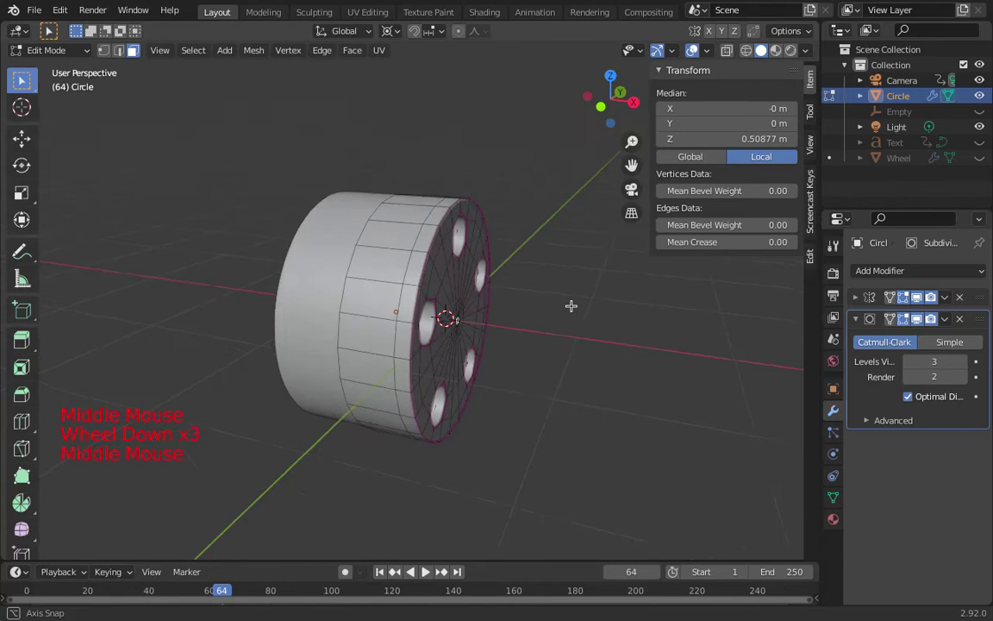
- Make the Wheel visible in the Outliner and hide the Circle hub object
scroll("up", 3)
left_click(983, 161)
middle_click(474, 258)
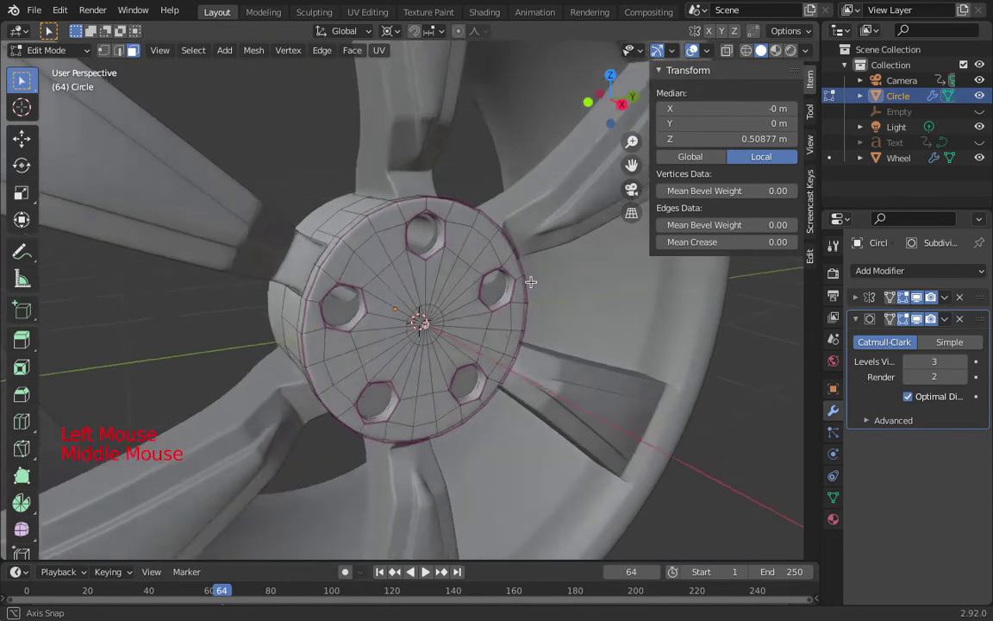
scroll("down", 3)
left_click(981, 95)
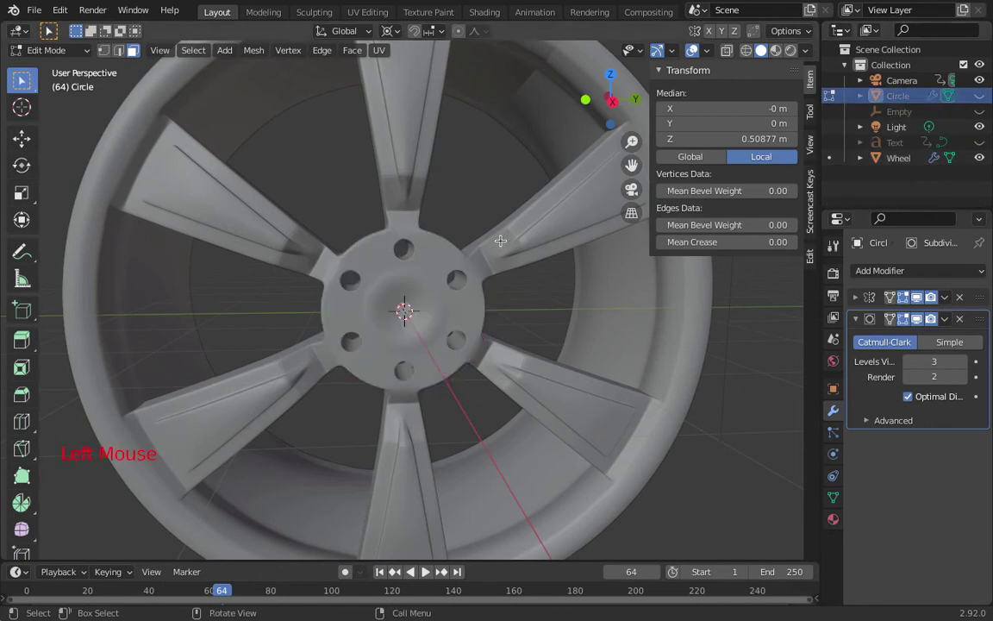
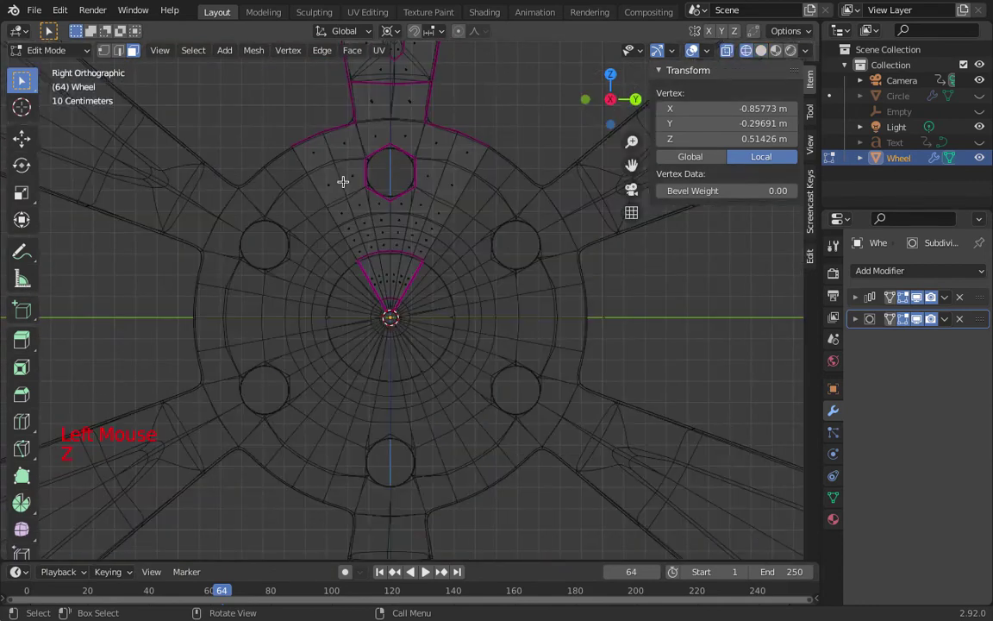
- Grow the face selection into the wedge around the top bolt hole, solid shading, hub visible again
key("1")
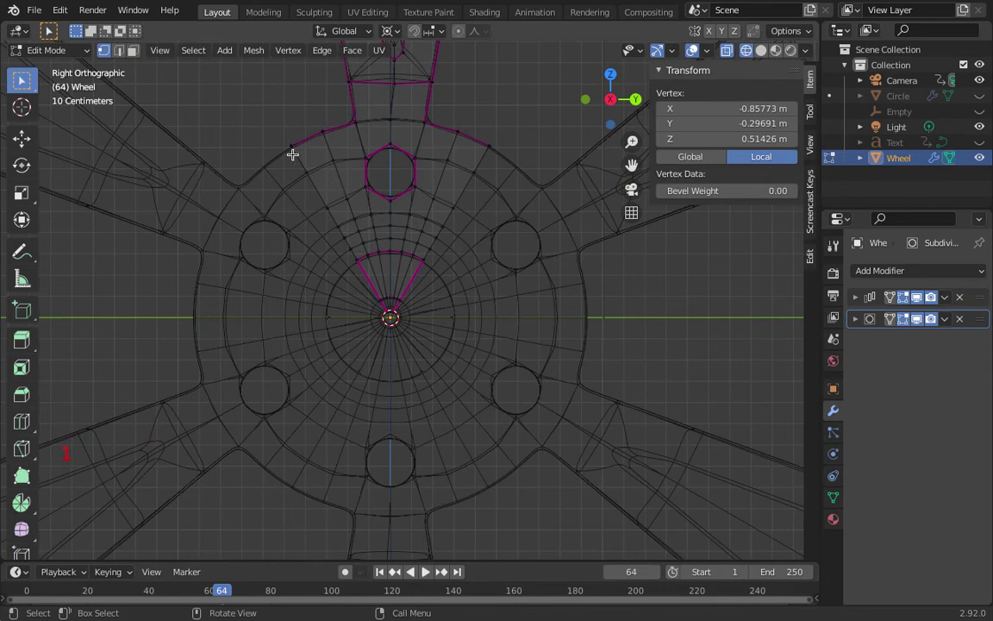
key("c")
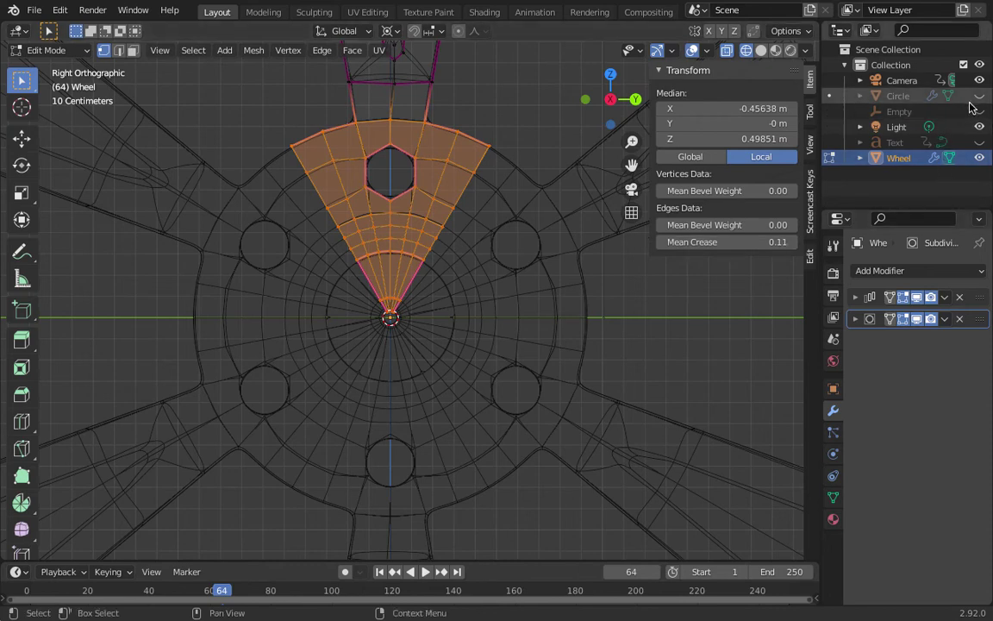
left_click(981, 96)
left_click(981, 96)
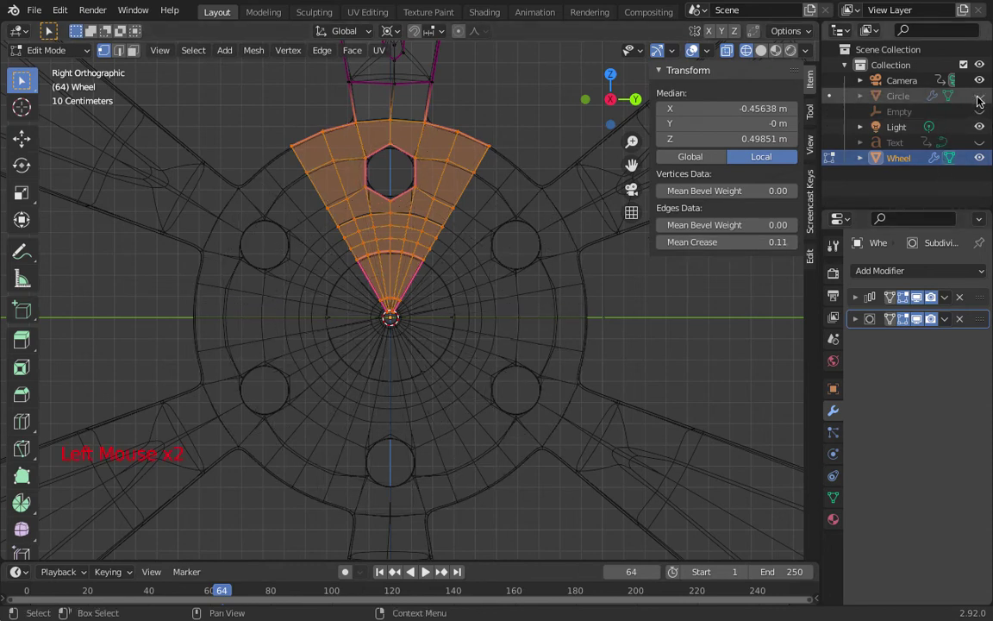
key("z")
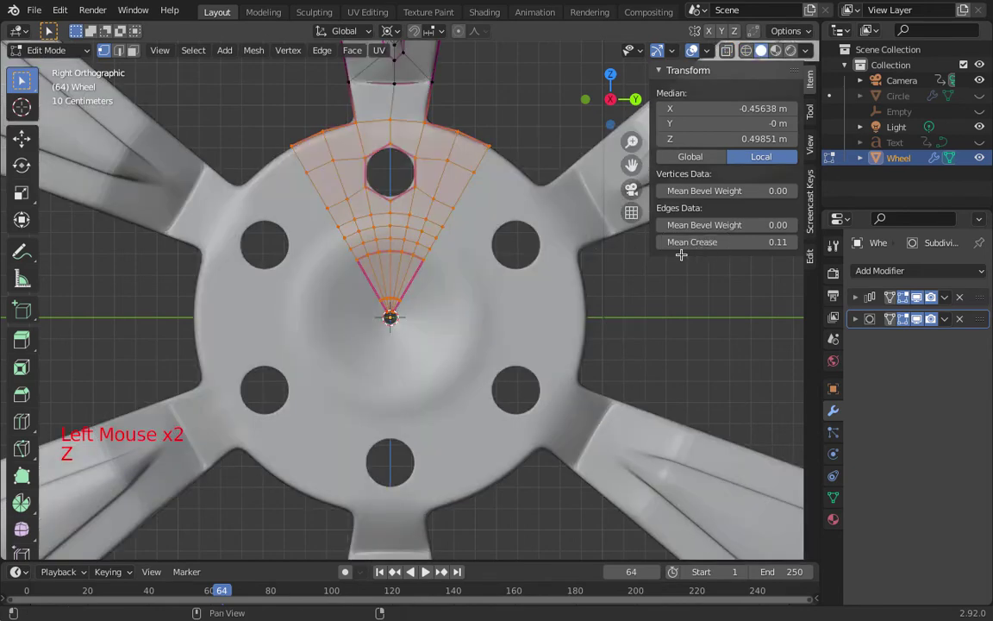
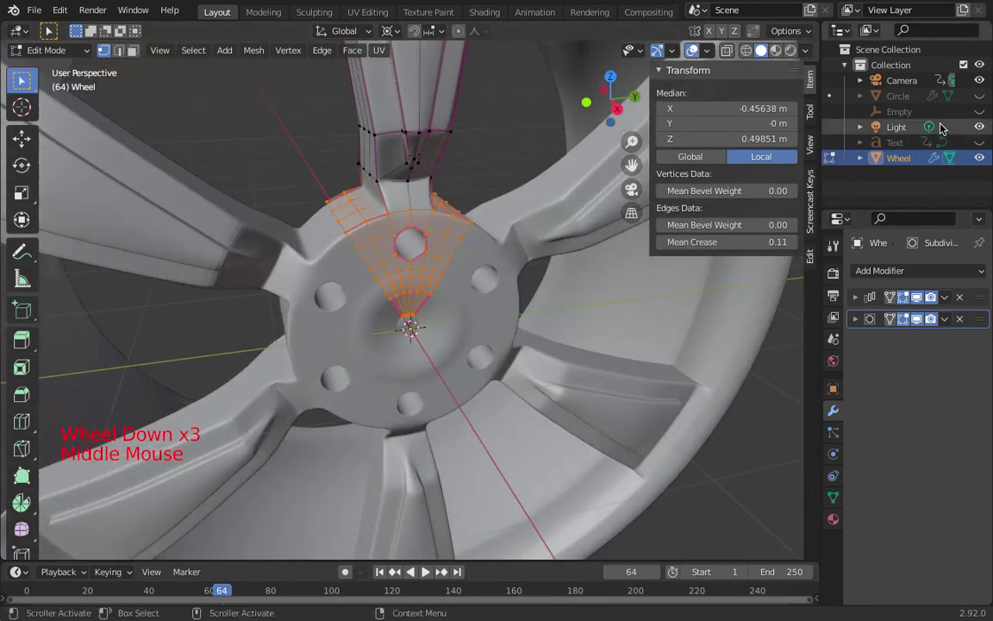
- Rename the Circle hub object to 'Central Hub' in the Outliner
left_click(978, 95)
double_click(905, 106)
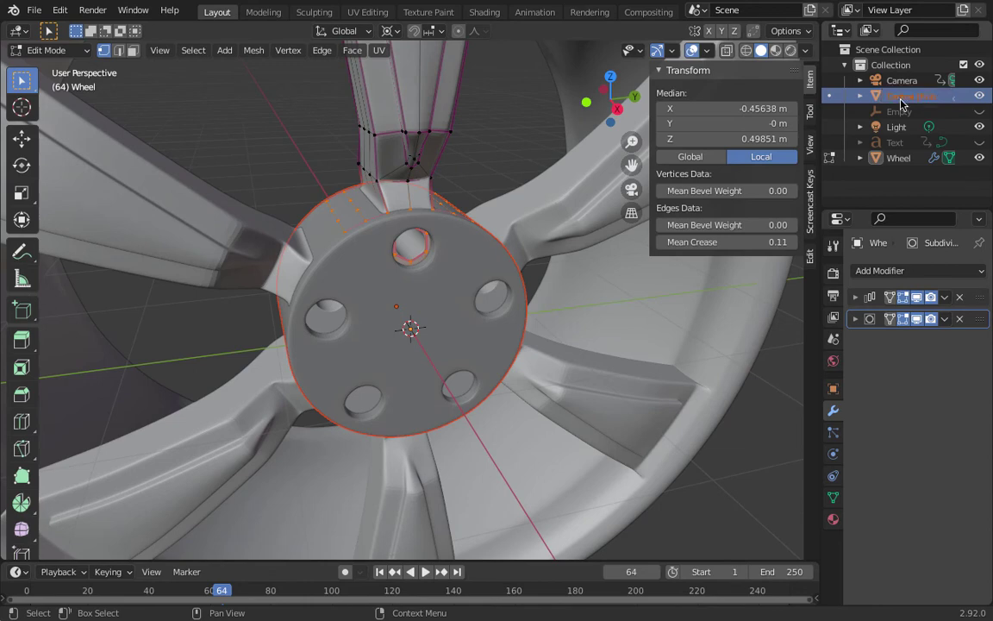
double_click(938, 102)
key("Left")
key("Left")
key("Right")
key("Right")
key("Right")
key("Right")
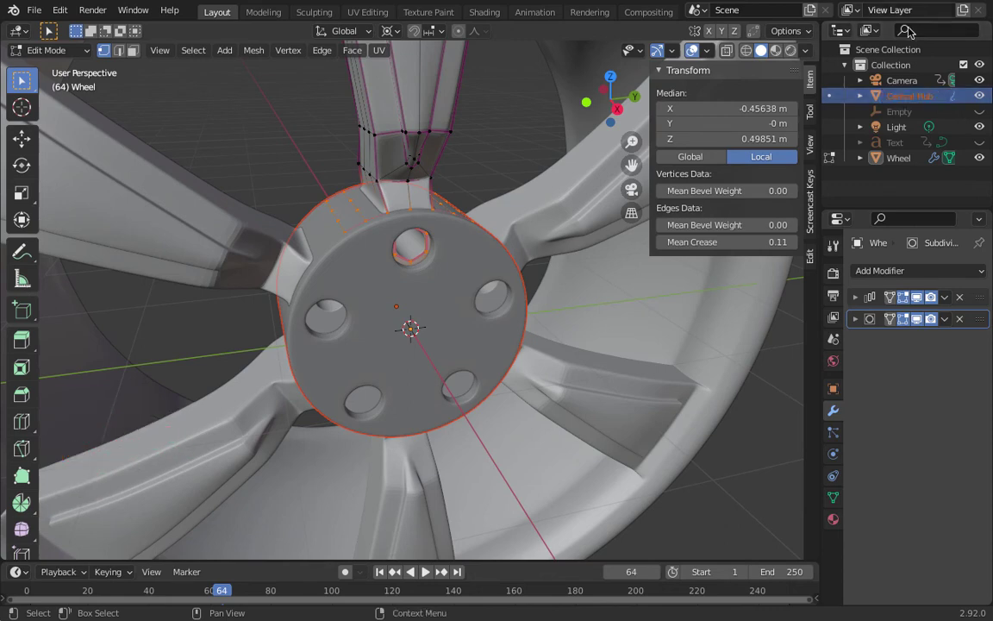
key("Tab")
- Return the Wheel to Object Mode
left_click(498, 157)
scroll("down", 3)
scroll("down", 3)
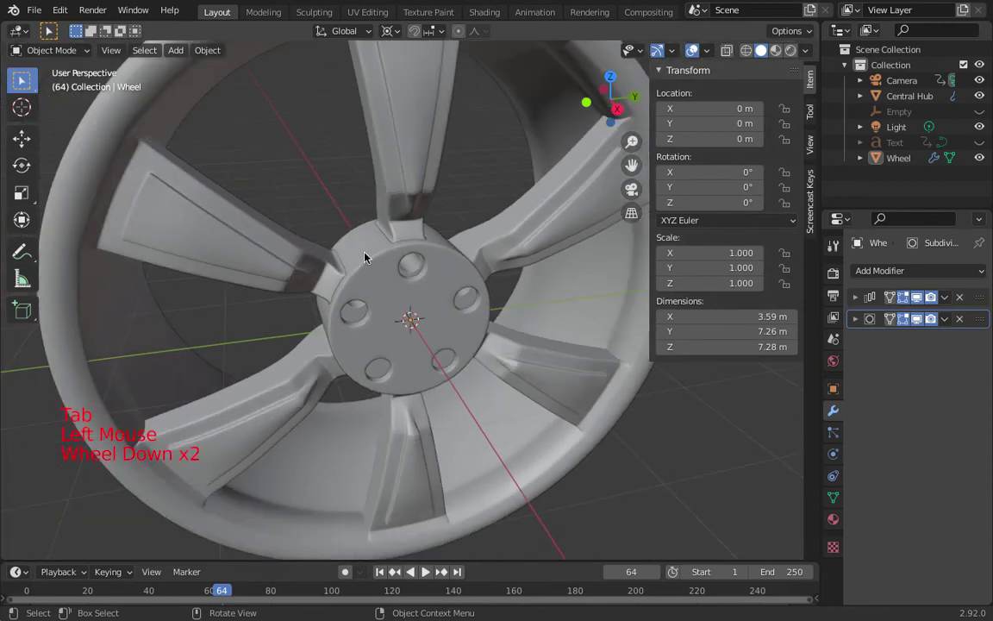
- Select the Central Hub and the Wheel and join them with Ctrl+J into one Wheel object
left_click(374, 263)
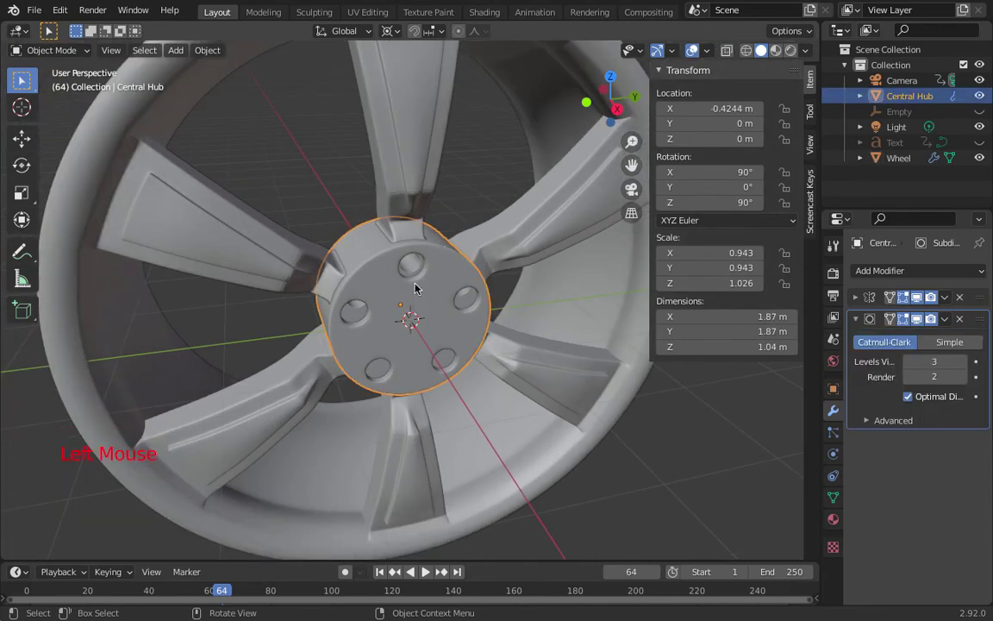
left_click(421, 148)
scroll("down", 3)
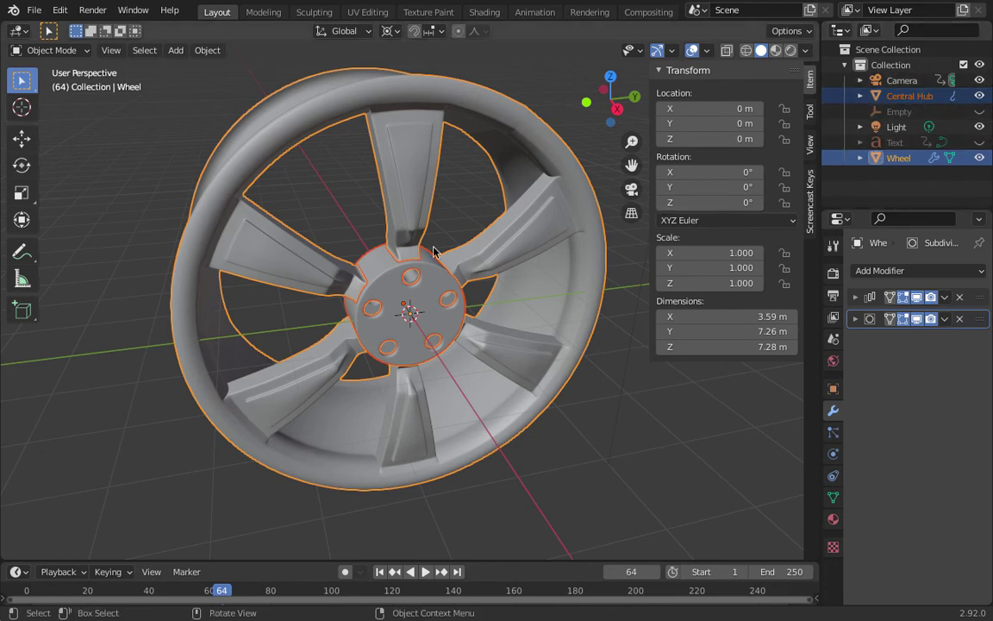
scroll("up", 3)
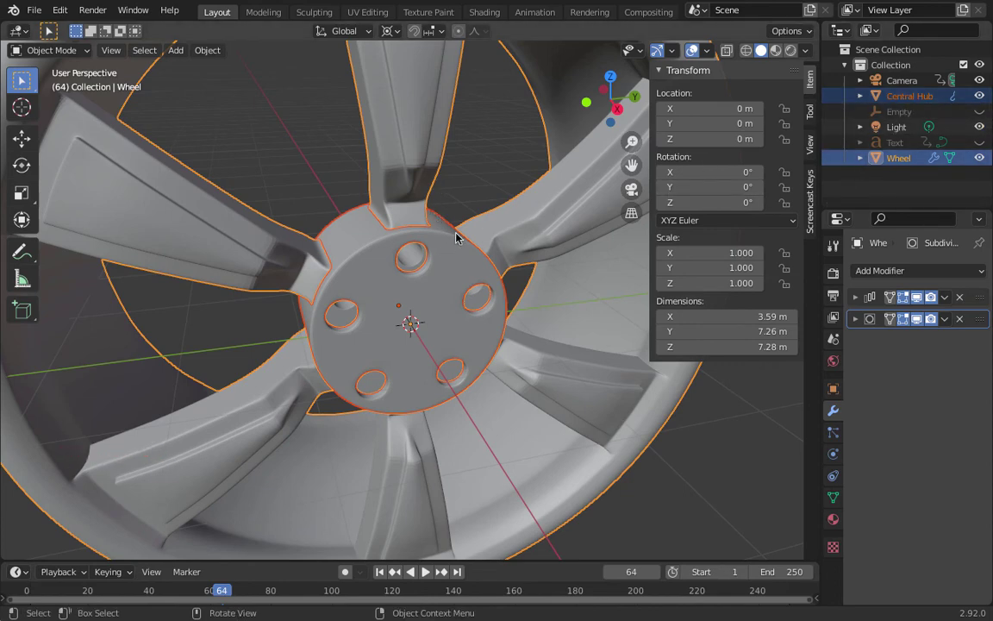
left_click(475, 188)
left_click(445, 238)
left_click(426, 132)
left_click(434, 161)
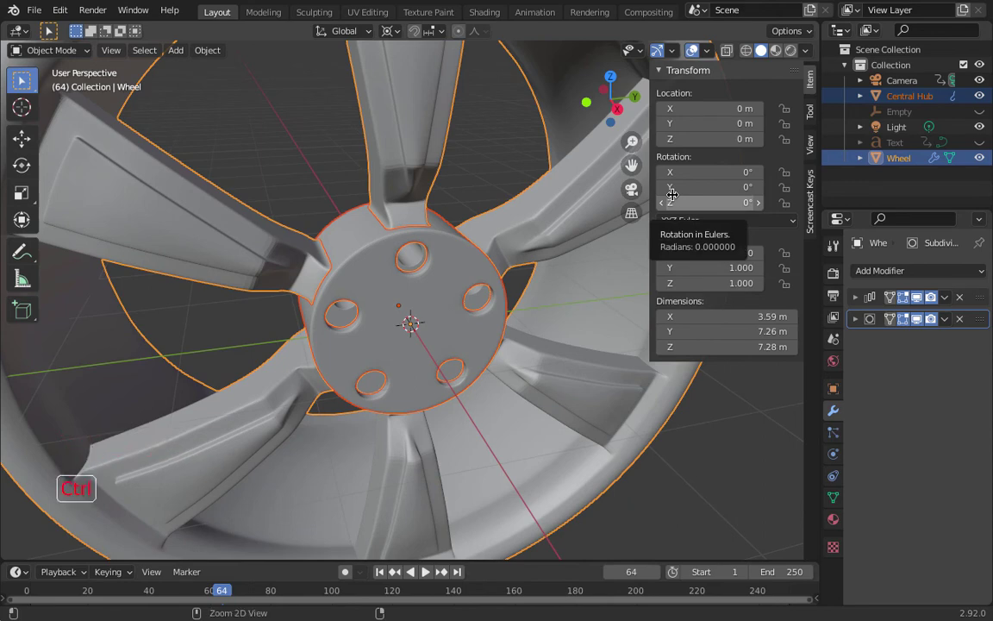
key("ctrl+j")
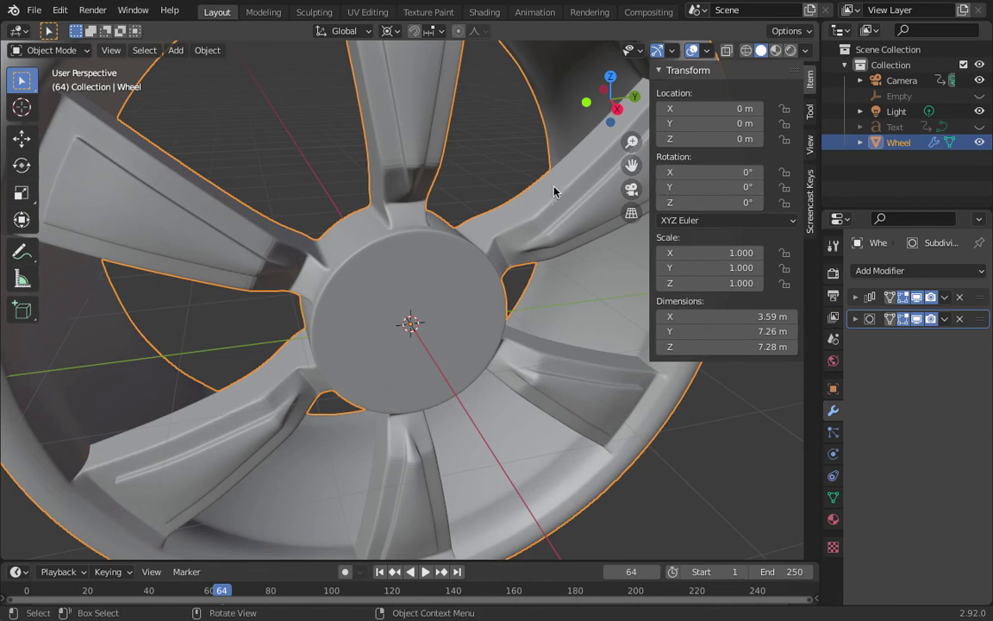
scroll("down", 3)
- Apply Shade Smooth to the joined Wheel from the viewport context menu
middle_click(546, 160)
right_click(399, 283)
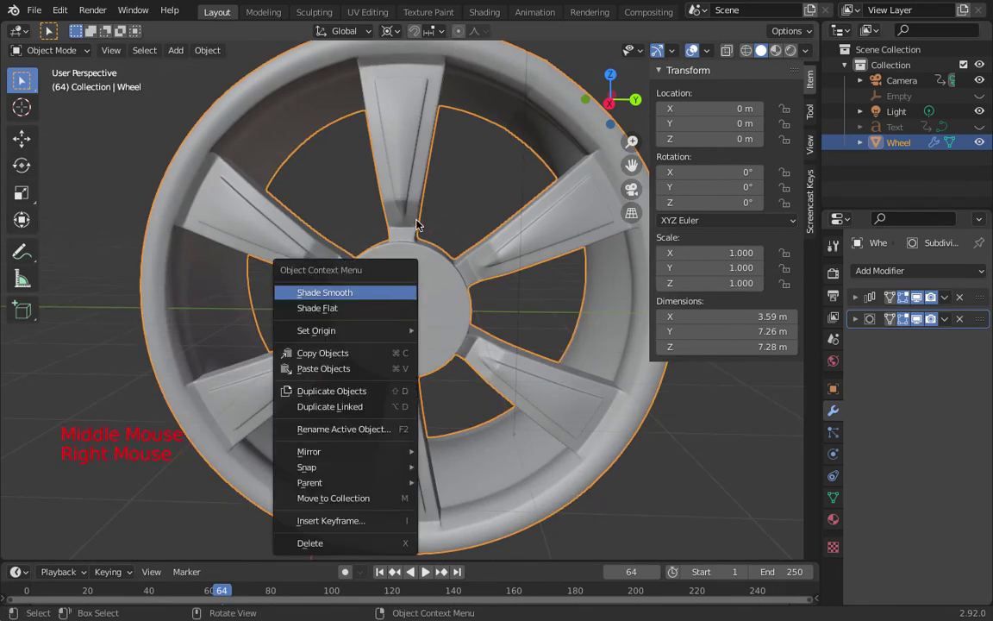
middle_click(462, 173)
scroll("up", 3)
middle_click(399, 273)
scroll("down", 3)
middle_click(438, 243)
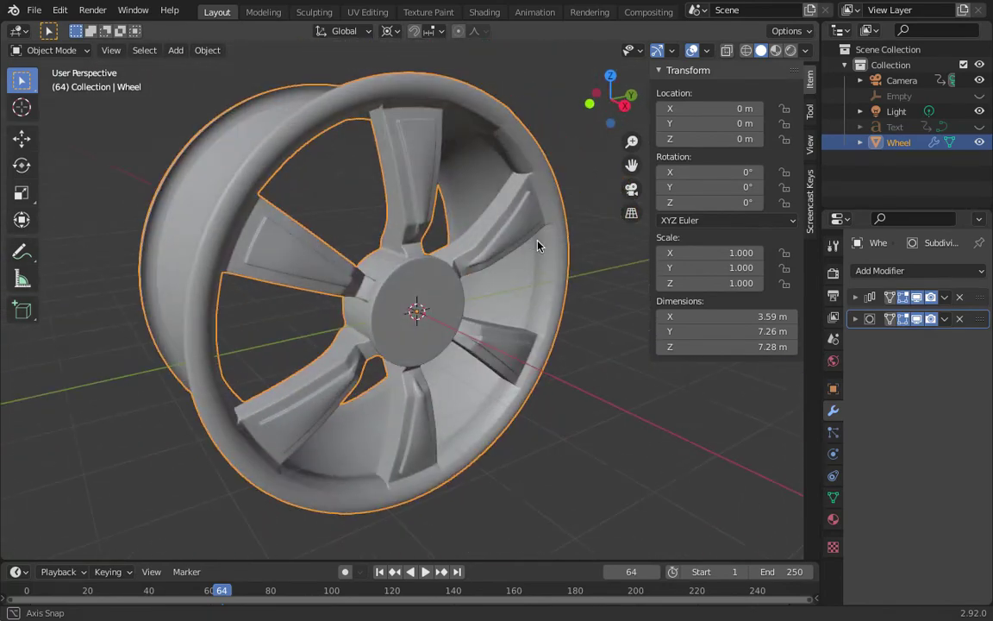
- Orbit the wheel face-on to inspect the smooth hub seated among the five spokes
scroll("down", 3)
scroll("up", 3)
middle_click(479, 244)
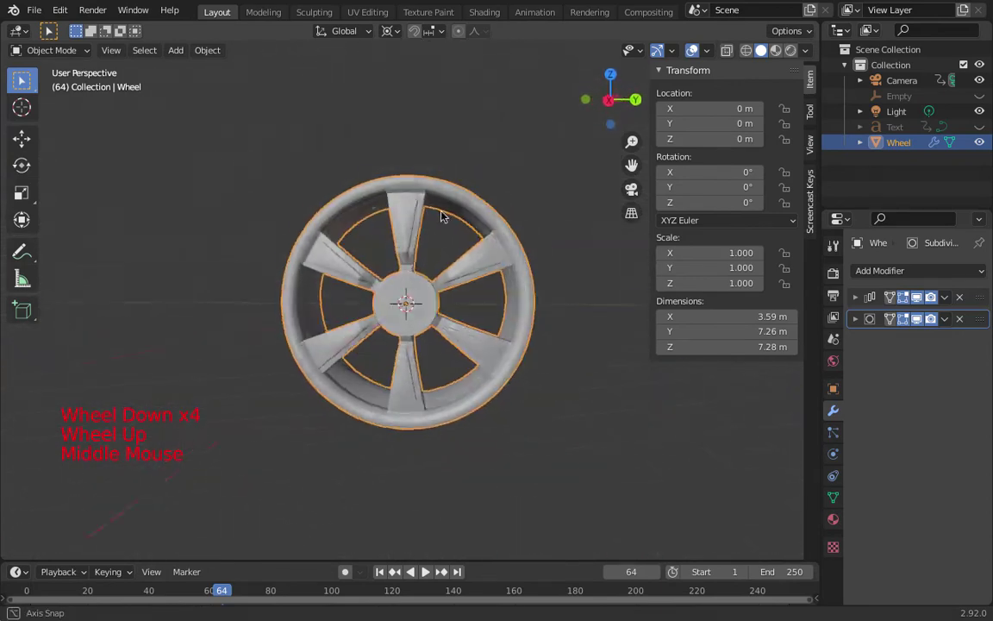
scroll("up", 3)
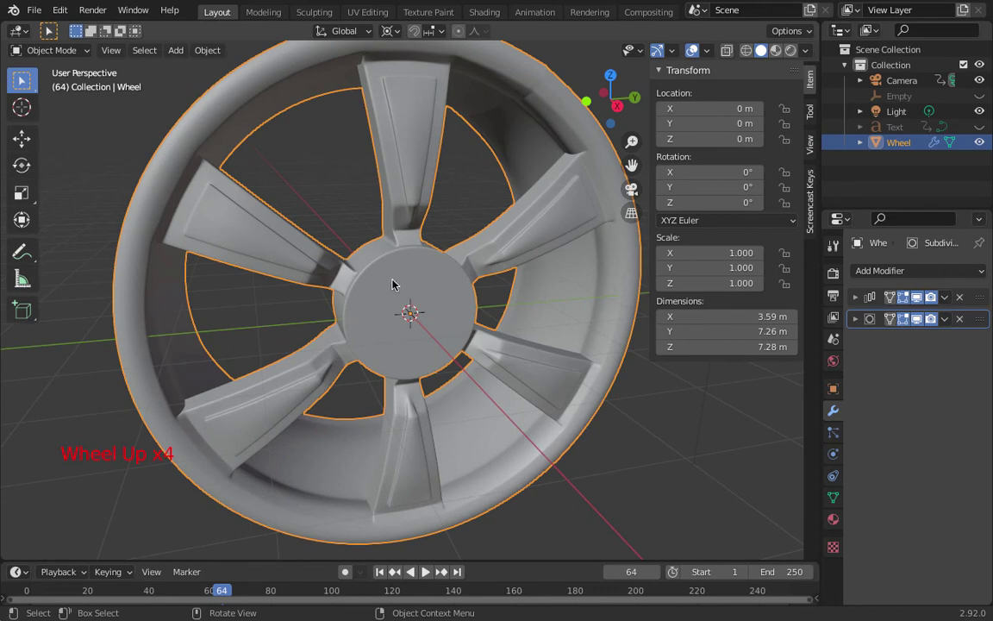
scroll("down", 3)
middle_click(404, 279)
scroll("up", 3)
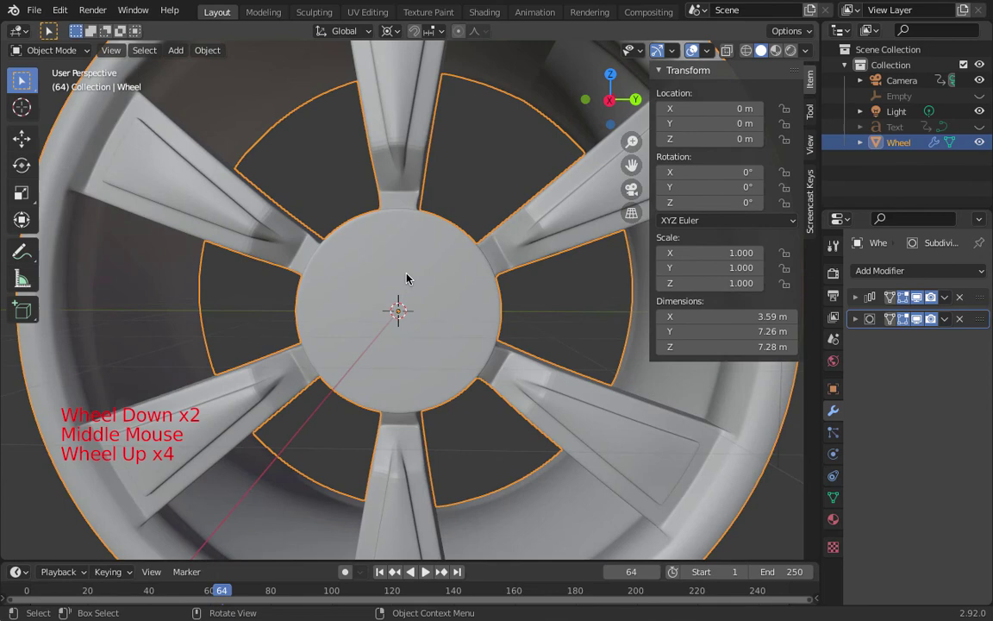